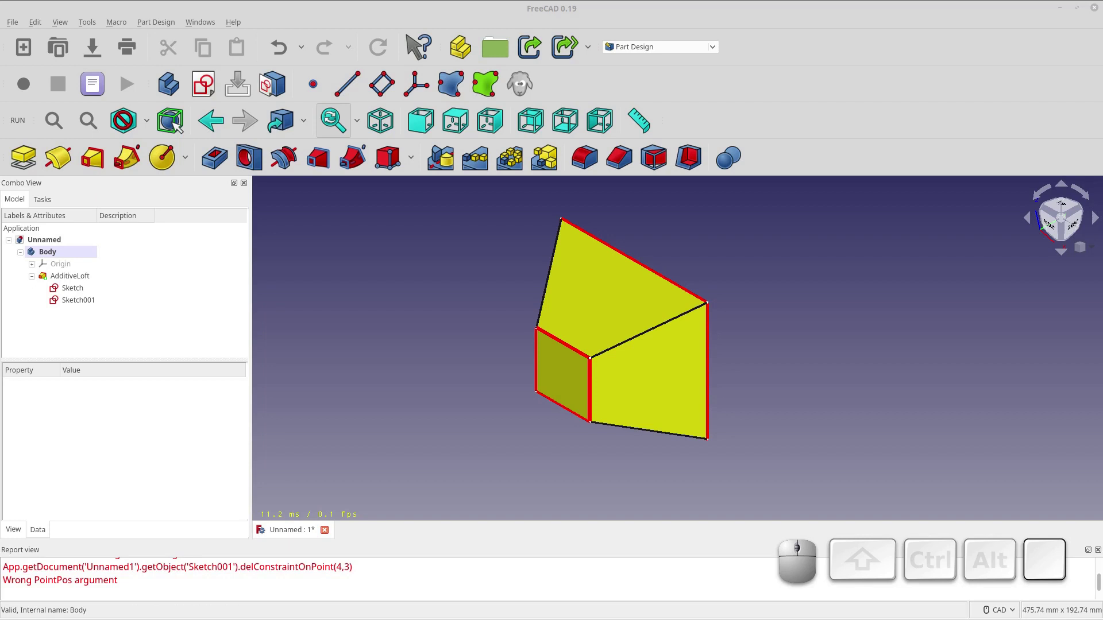
Switch from the finished loft solid in FreeCAD to the Chromium loft article
{"action": "key", "text": "alt+Tab"}
{"action": "key", "text": "alt+Tab"}
{"action": "key", "text": "alt+Tab"}
Read the Loft article down to its Placement dialog section, then return to the FreeCAD loft model
{"action": "scroll", "scroll_direction": "up", "scroll_amount": 3}
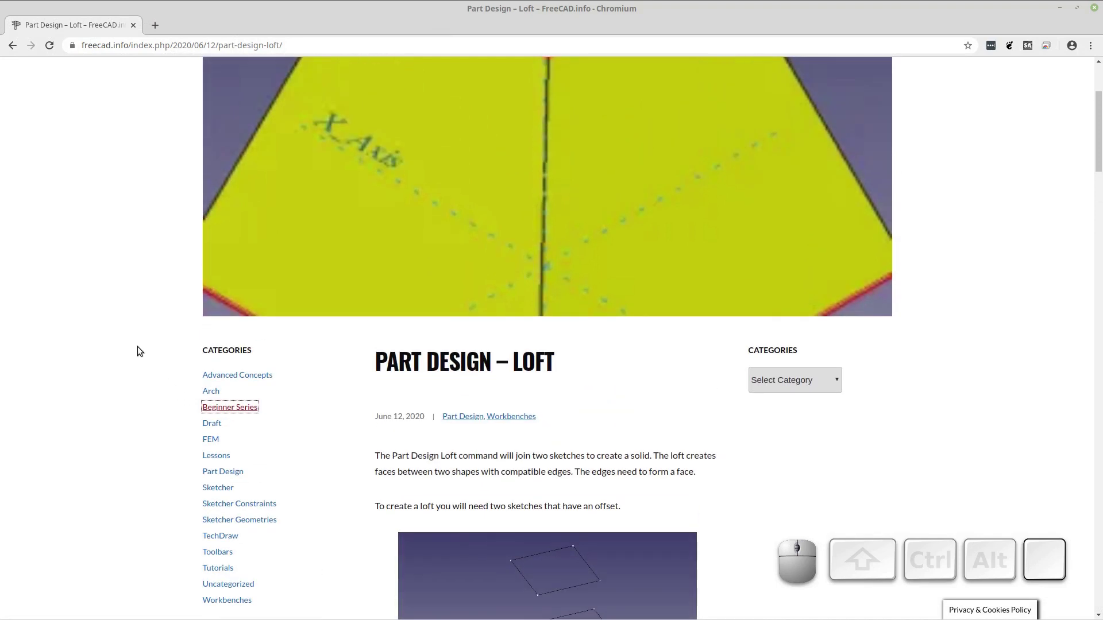
{"action": "scroll", "scroll_direction": "up", "scroll_amount": 3}
{"action": "scroll", "scroll_direction": "down", "scroll_amount": 3}
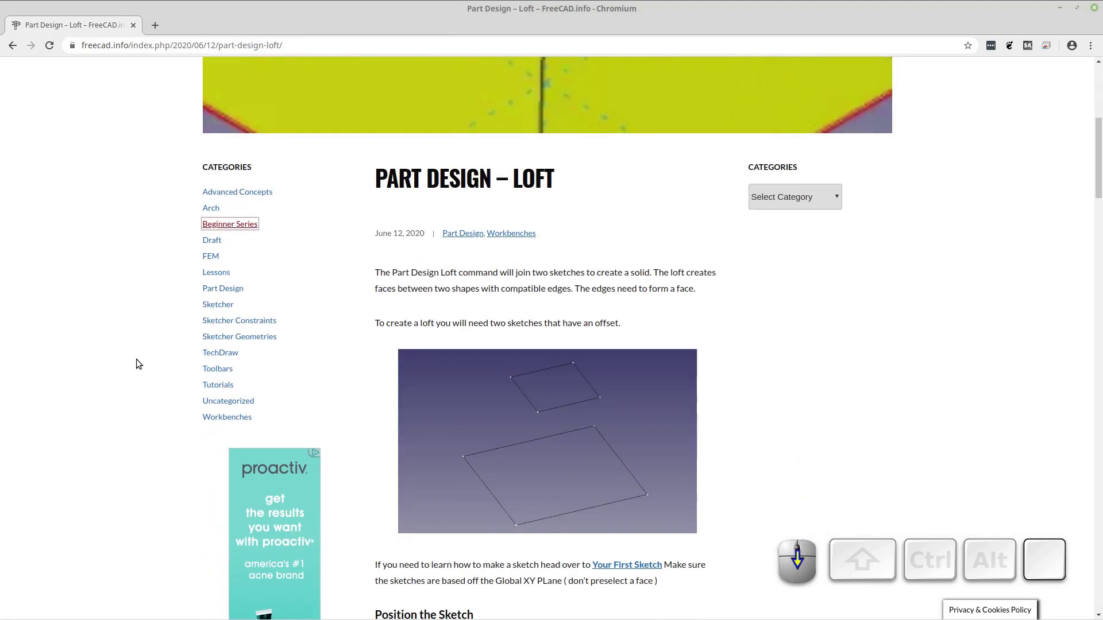
{"action": "scroll", "scroll_direction": "down", "scroll_amount": 3}
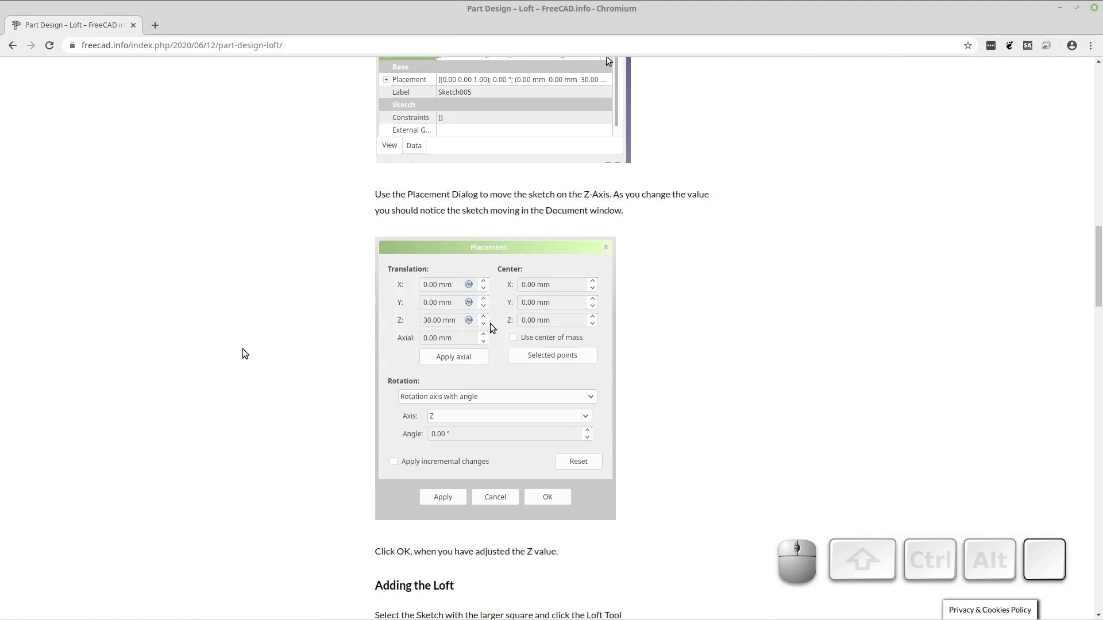
{"action": "scroll", "scroll_direction": "down", "scroll_amount": 3}
{"action": "scroll", "scroll_direction": "down", "scroll_amount": 3}
{"action": "scroll", "scroll_direction": "down", "scroll_amount": 3}
{"action": "key", "text": "alt+Tab"}
{"action": "key", "text": "alt+Tab"}
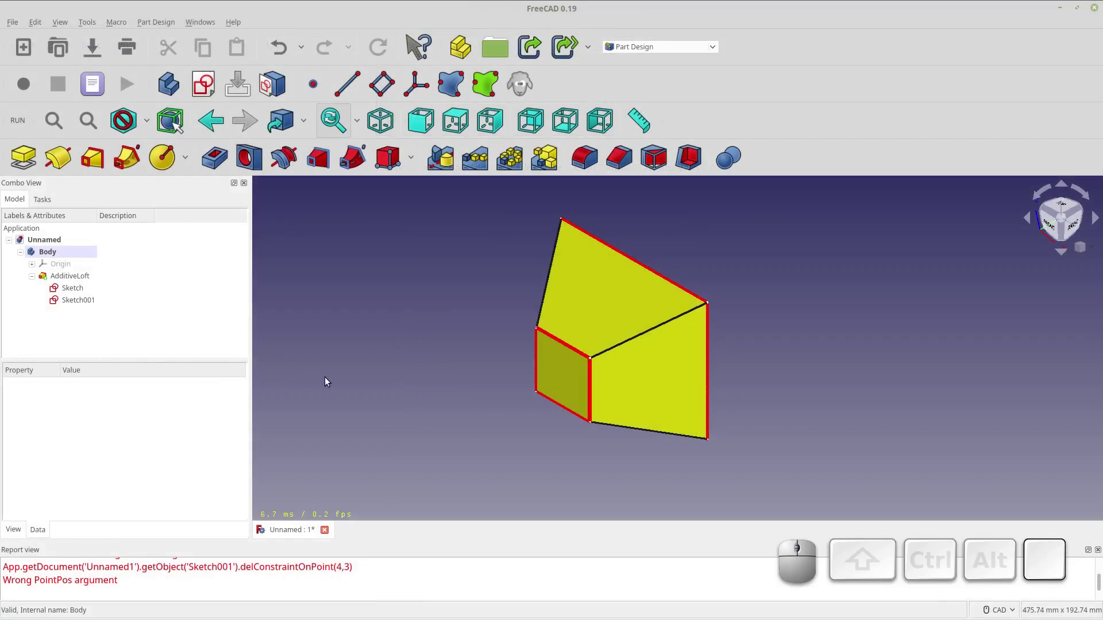
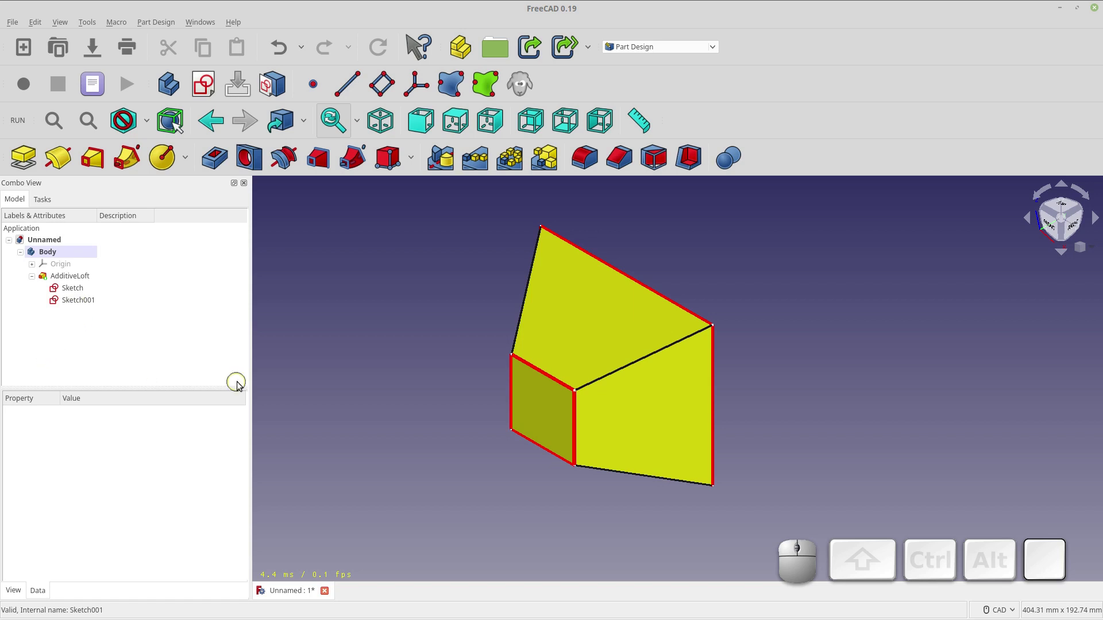
Start a new document Unnamed1 with a body and begin a sketch on XZ_Plane
{"action": "left_click", "coordinate": [31, 57]}
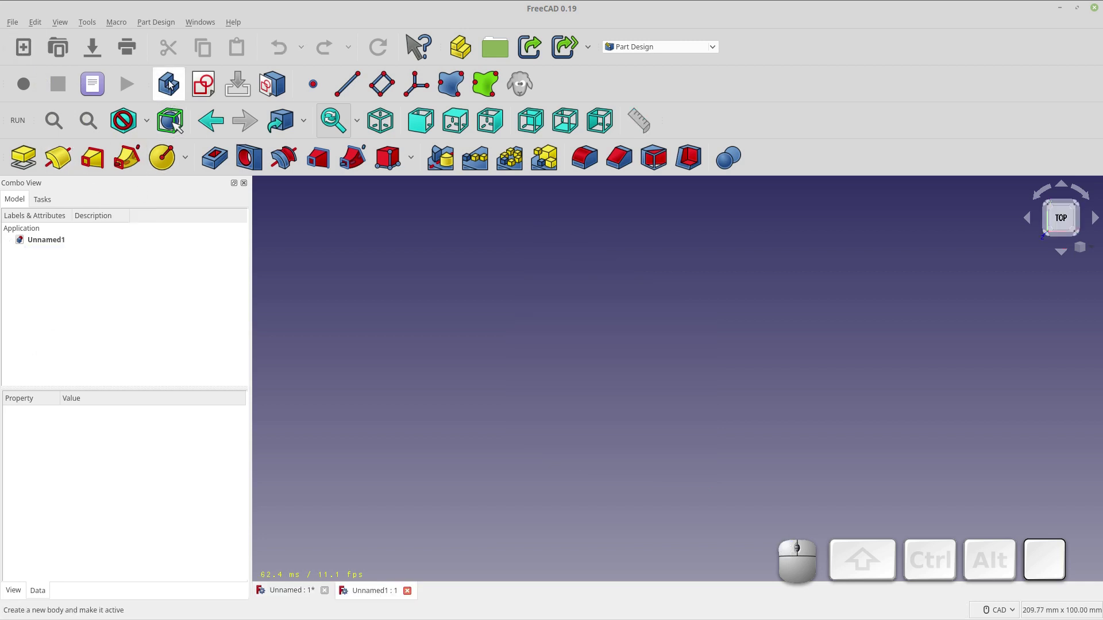
{"action": "left_click", "coordinate": [172, 84]}
{"action": "left_click", "coordinate": [203, 91]}
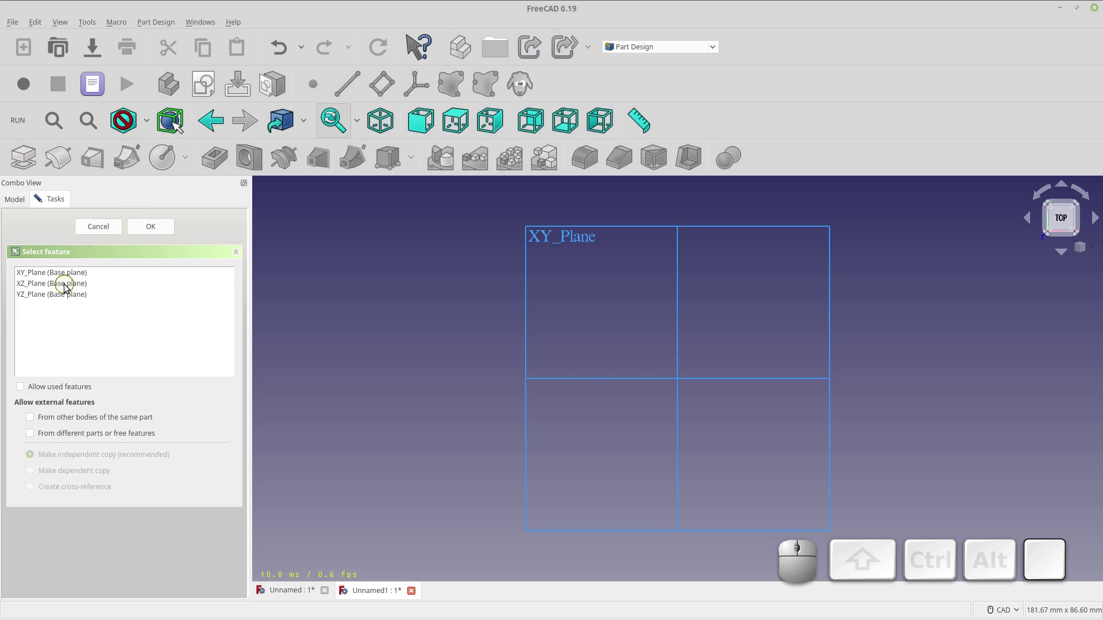
{"action": "left_click", "coordinate": [68, 285]}
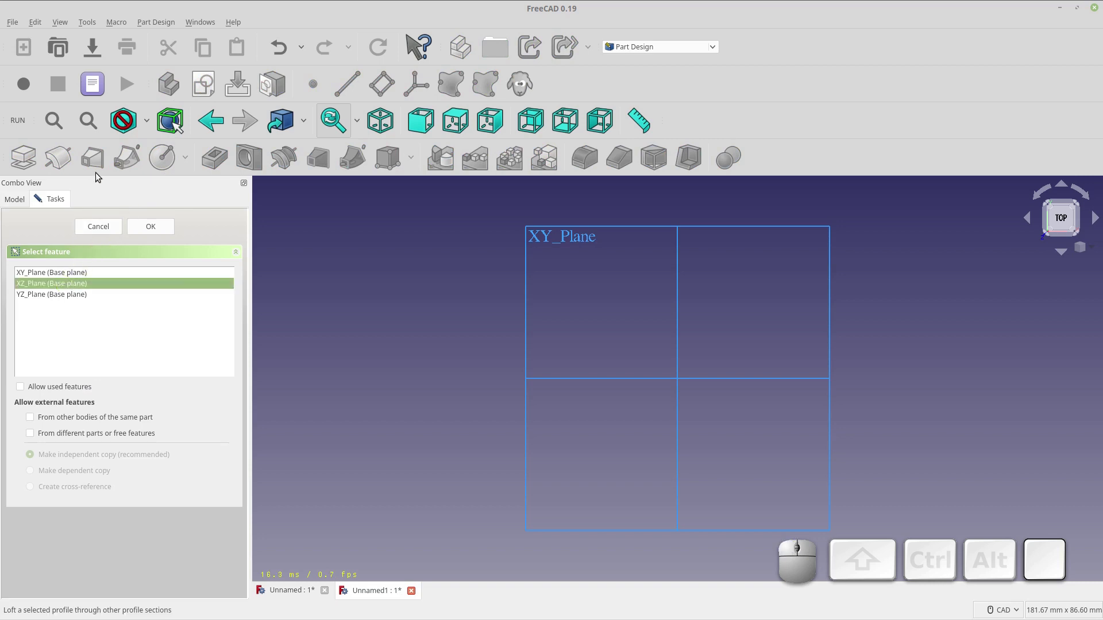
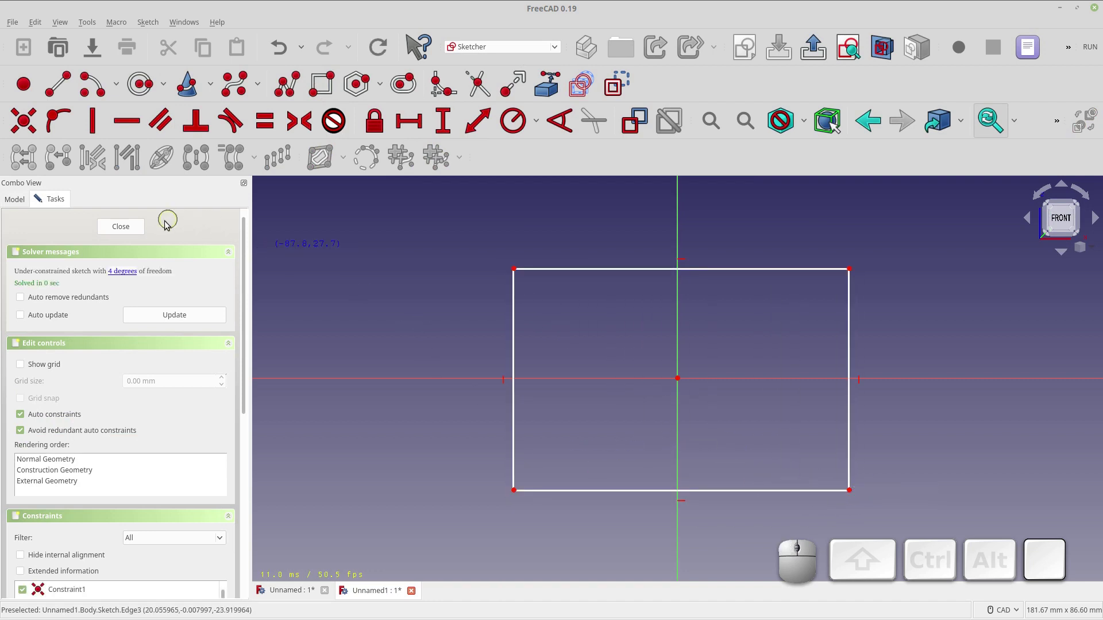
Close the rectangle sketch drawn on the XZ plane so it sits under Body
{"action": "left_click", "coordinate": [130, 229]}
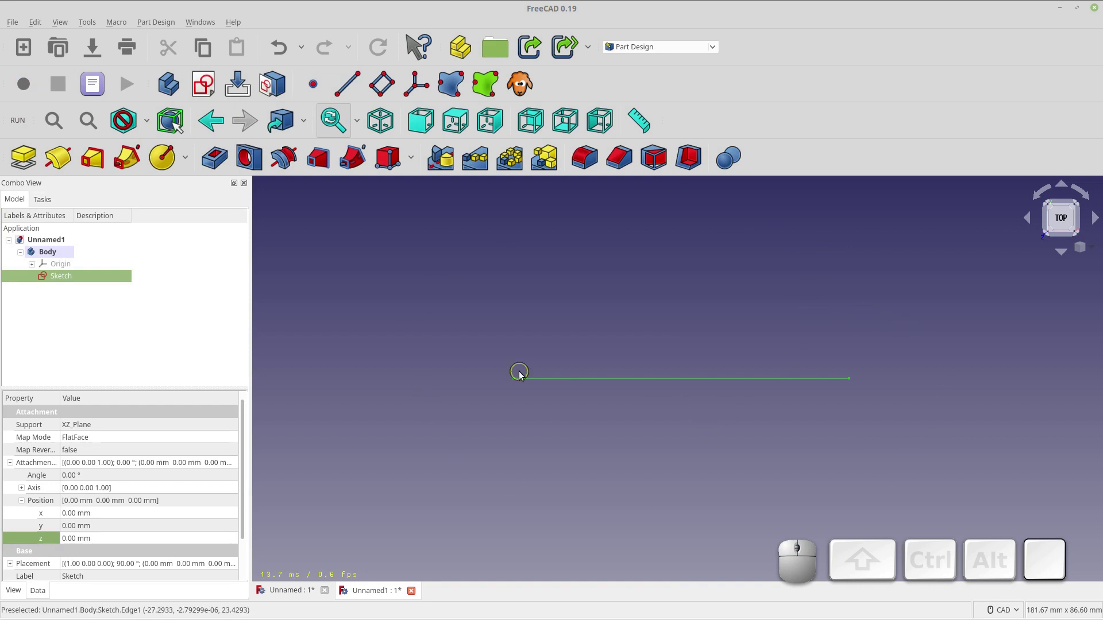
Orbit the 3D view to see the rectangle sketch at an angle rather than edge-on
{"action": "left_click_drag", "start_coordinate": [682, 413], "coordinate": [603, 437]}
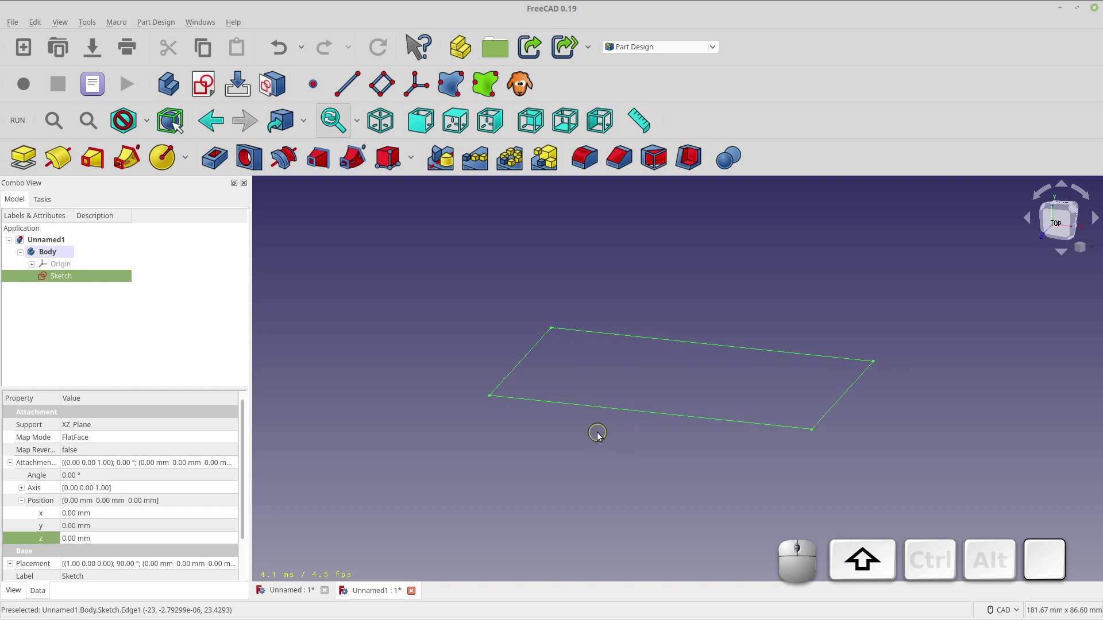
{"action": "left_click_drag", "start_coordinate": [575, 460], "coordinate": [543, 433]}
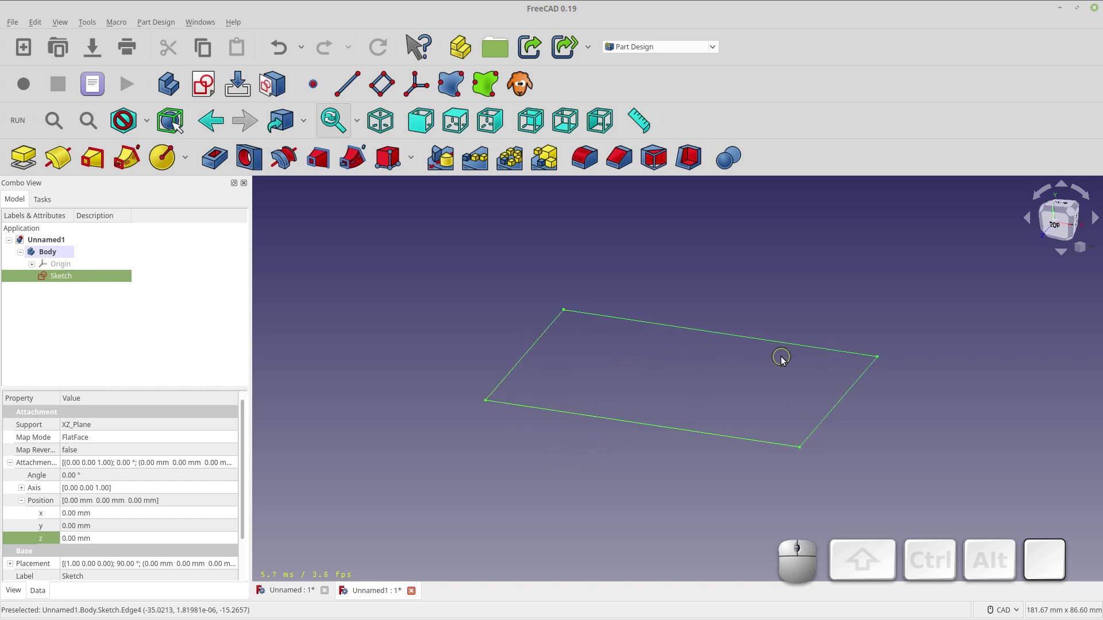
{"action": "left_click_drag", "start_coordinate": [725, 387], "coordinate": [710, 379]}
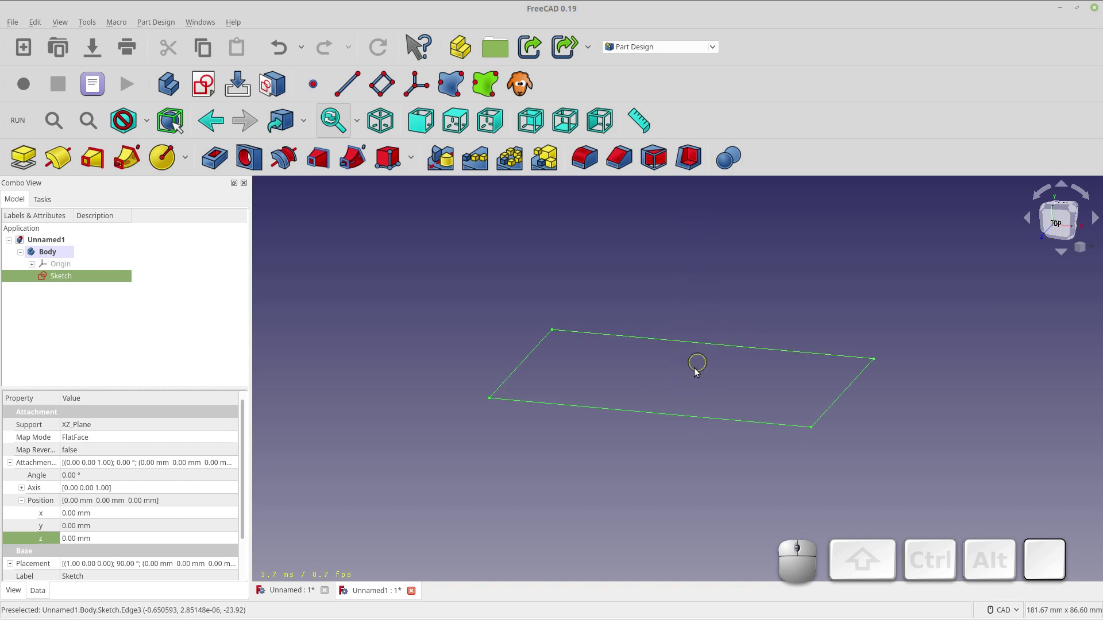
Create Sketch001 on XZ_Plane with a smaller rectangle centred inside the first, and close it
{"action": "left_click", "coordinate": [156, 345]}
{"action": "left_click", "coordinate": [199, 87]}
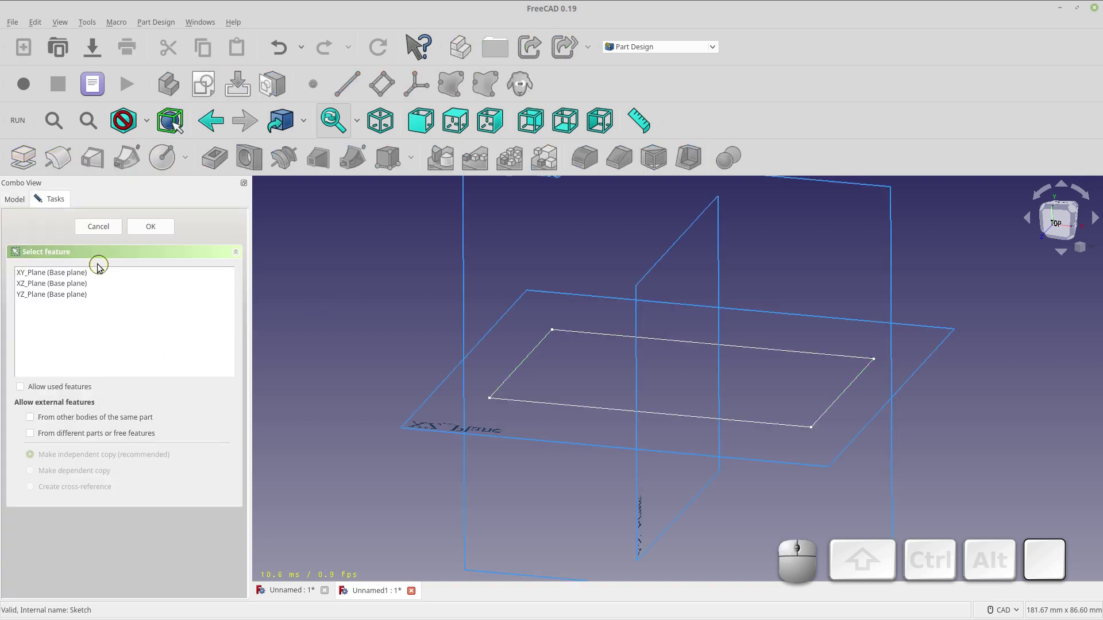
{"action": "left_click", "coordinate": [68, 284]}
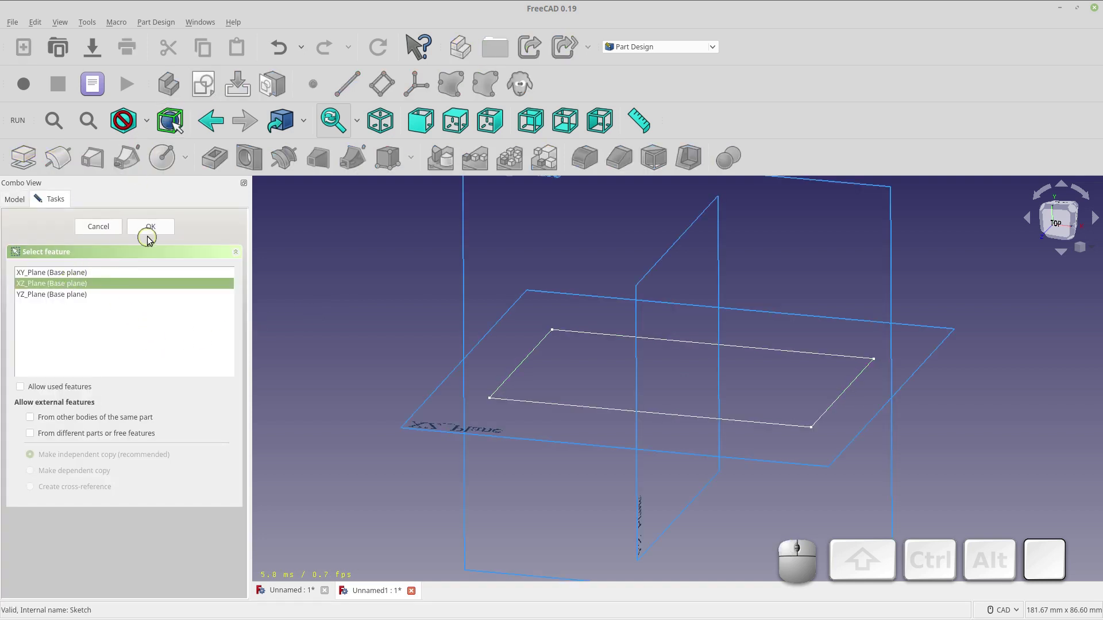
{"action": "left_click", "coordinate": [155, 229]}
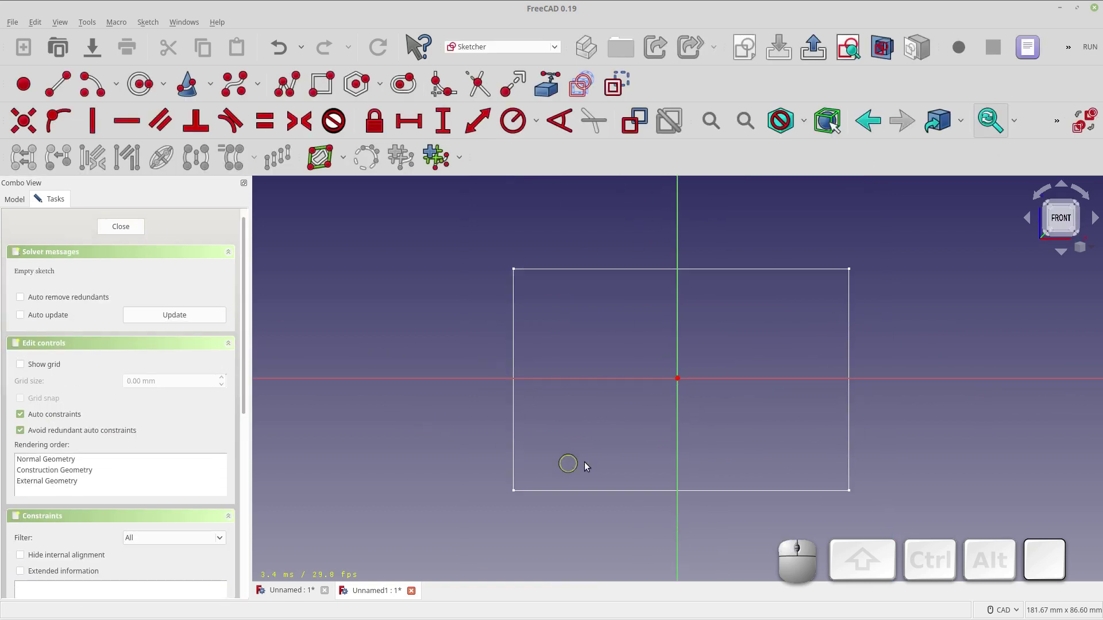
{"action": "left_click", "coordinate": [322, 92]}
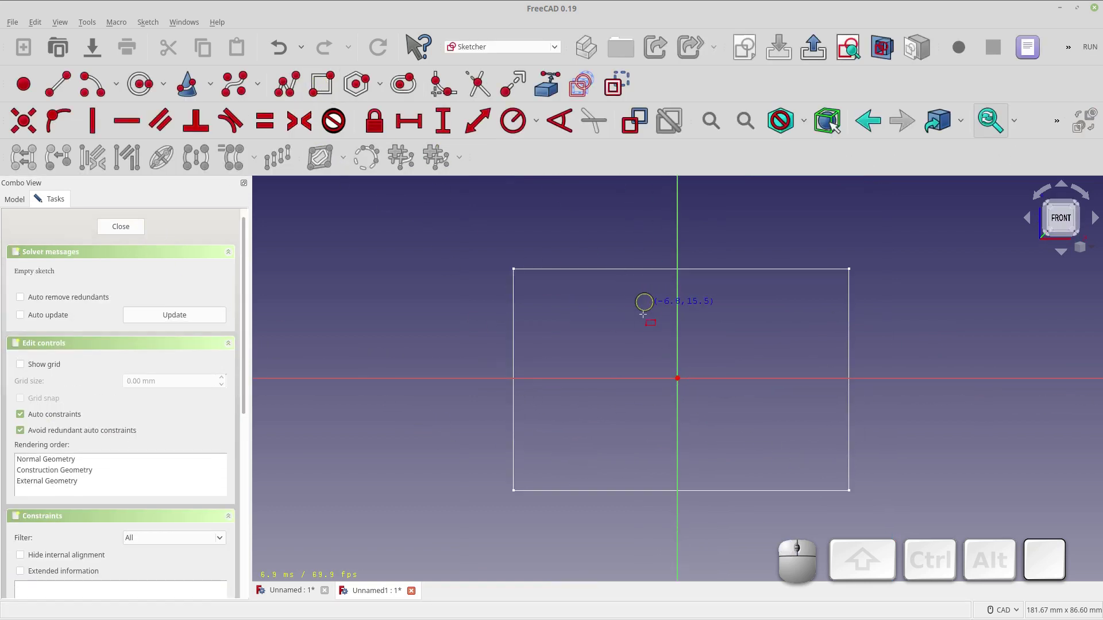
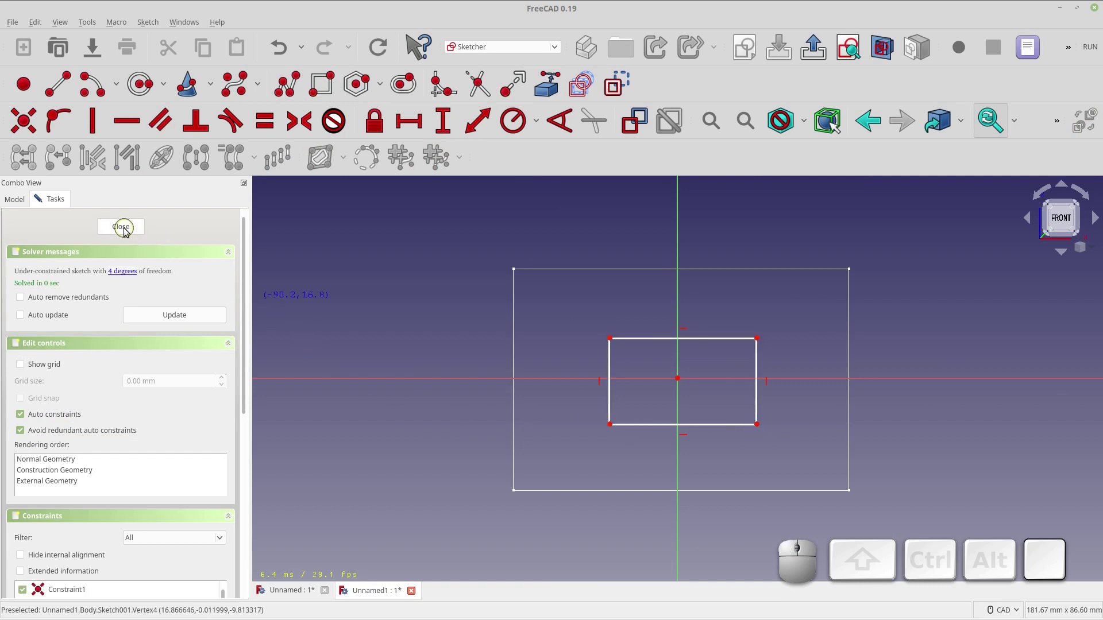
{"action": "left_click", "coordinate": [124, 233]}
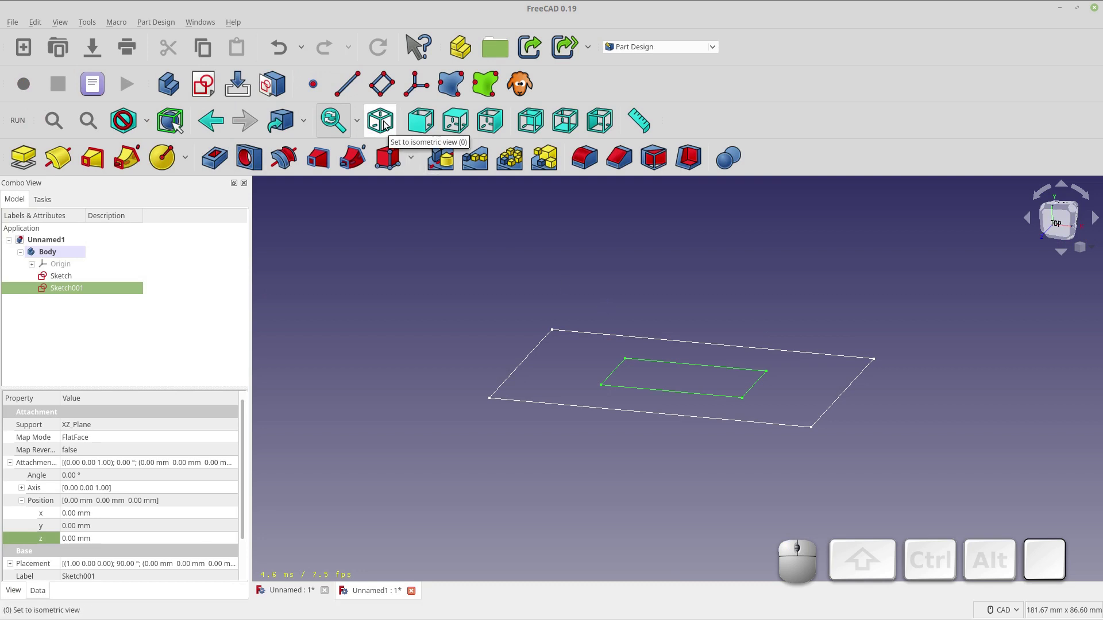
View both rectangle sketches in isometric, check them from the front, and return to isometric
{"action": "left_click", "coordinate": [386, 124]}
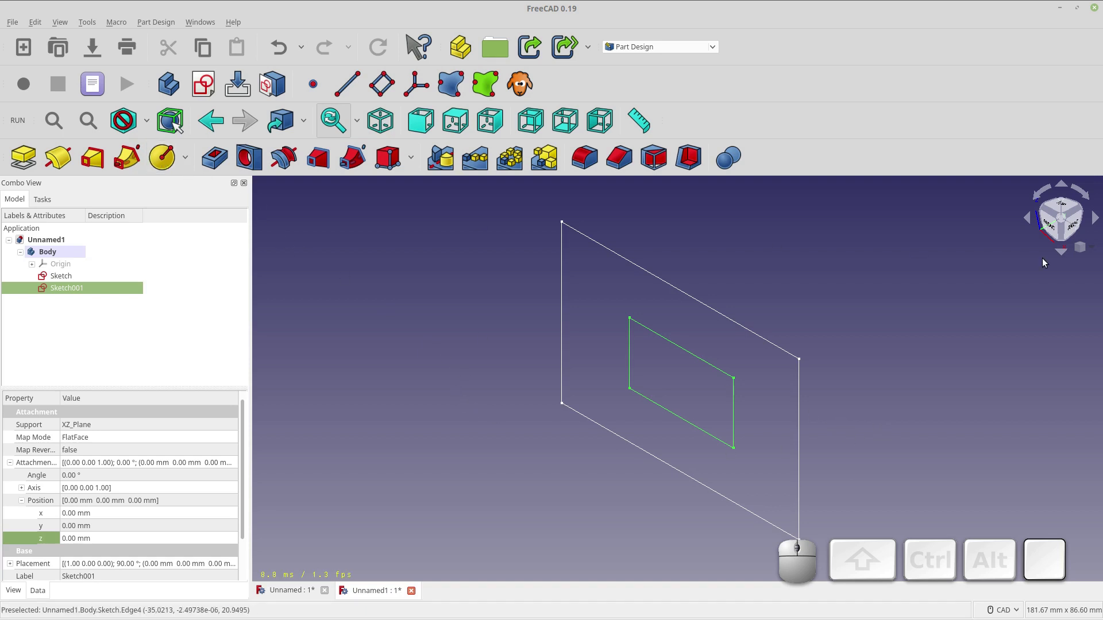
{"action": "left_click", "coordinate": [1051, 231]}
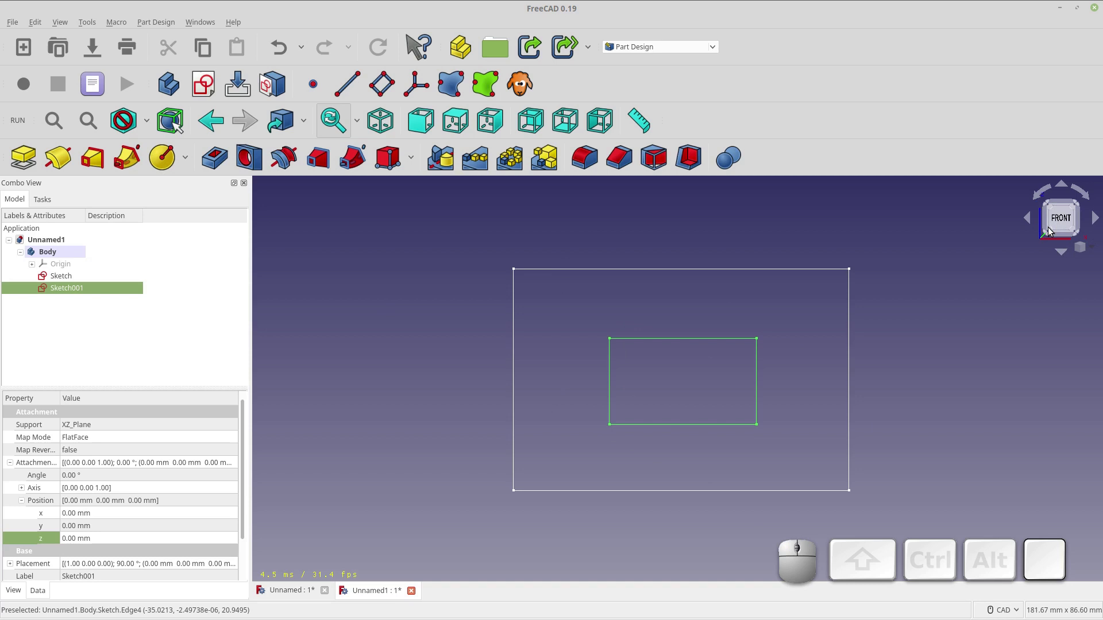
{"action": "left_click", "coordinate": [383, 127]}
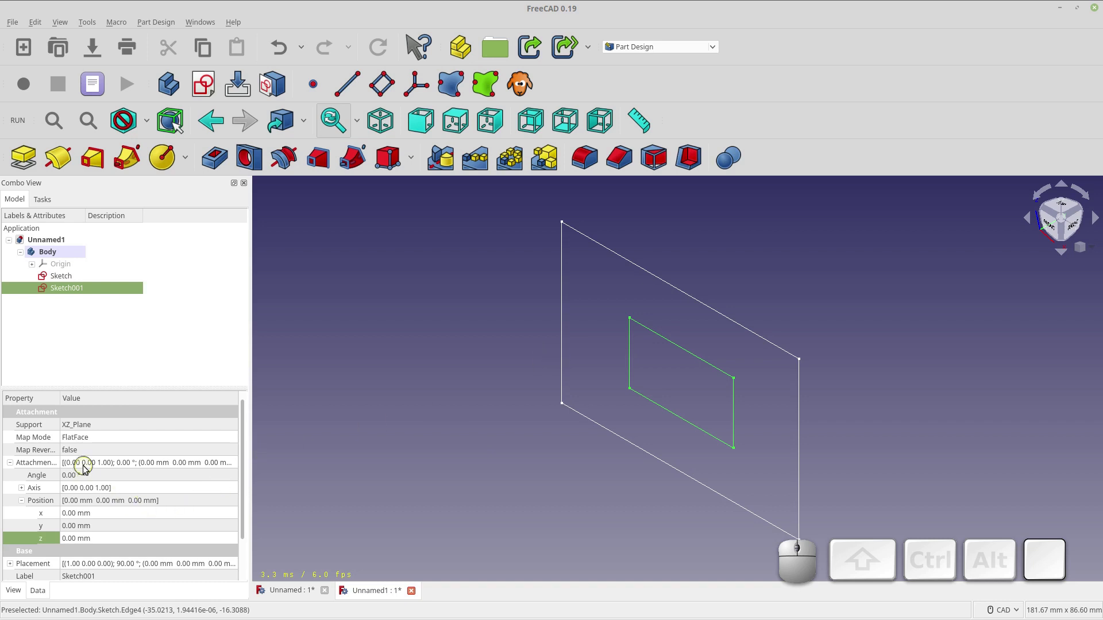
Set Sketch001's Attachment Position z to 50 mm so the two rectangles are separated
{"action": "left_click", "coordinate": [92, 537]}
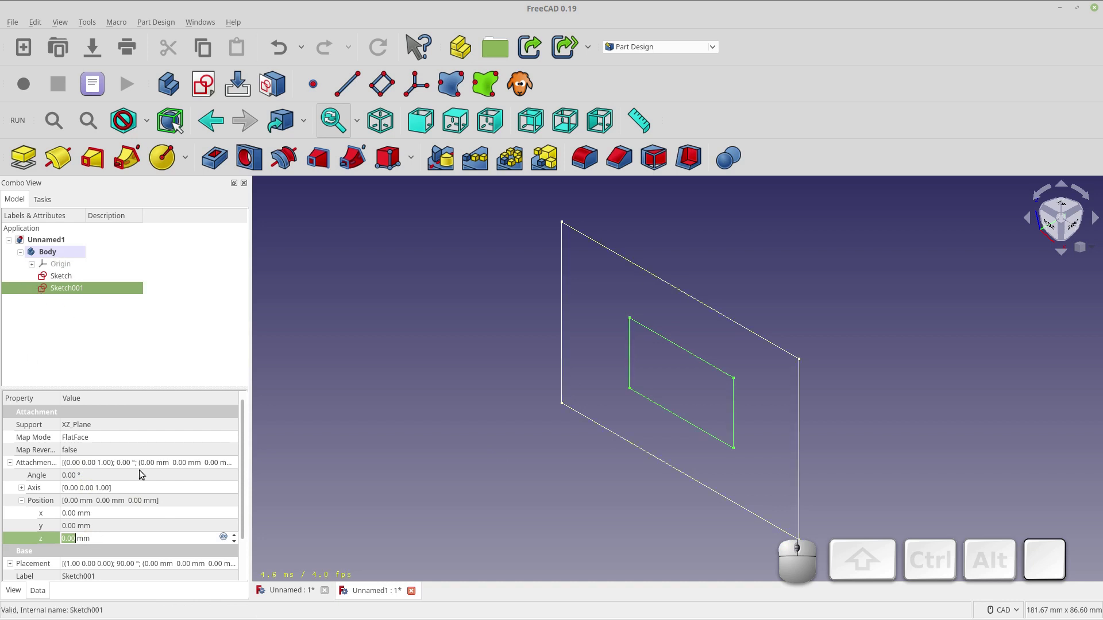
{"action": "left_click", "coordinate": [244, 530]}
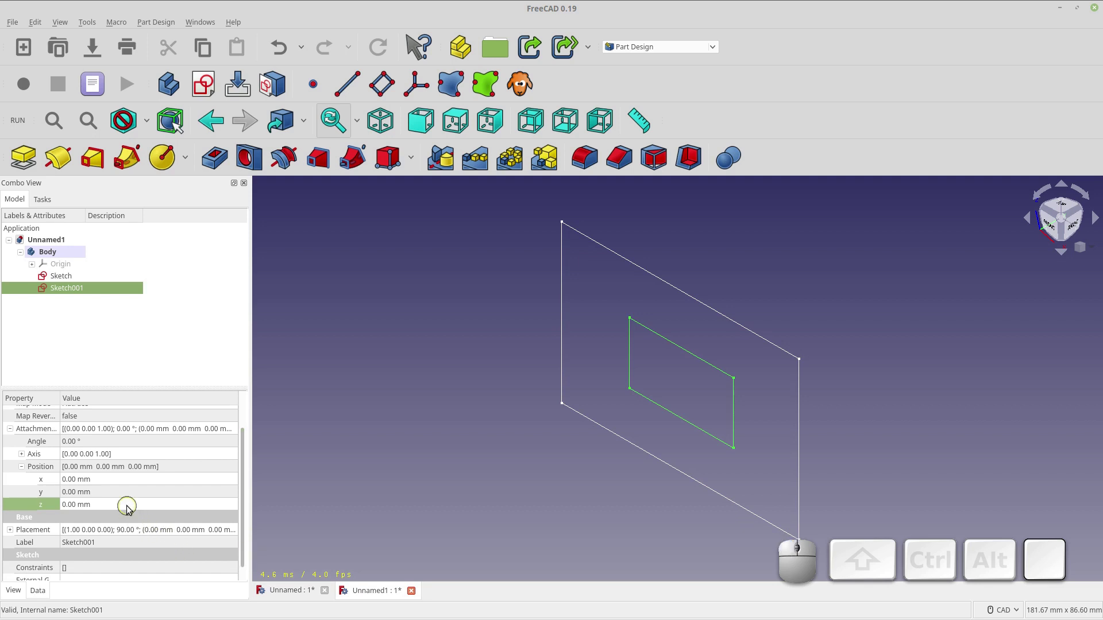
{"action": "left_click", "coordinate": [130, 509]}
{"action": "scroll", "scroll_direction": "up", "scroll_amount": 3}
{"action": "scroll", "scroll_direction": "up", "scroll_amount": 3}
{"action": "scroll", "scroll_direction": "up", "scroll_amount": 3}
{"action": "scroll", "scroll_direction": "up", "scroll_amount": 3}
{"action": "scroll", "scroll_direction": "up", "scroll_amount": 3}
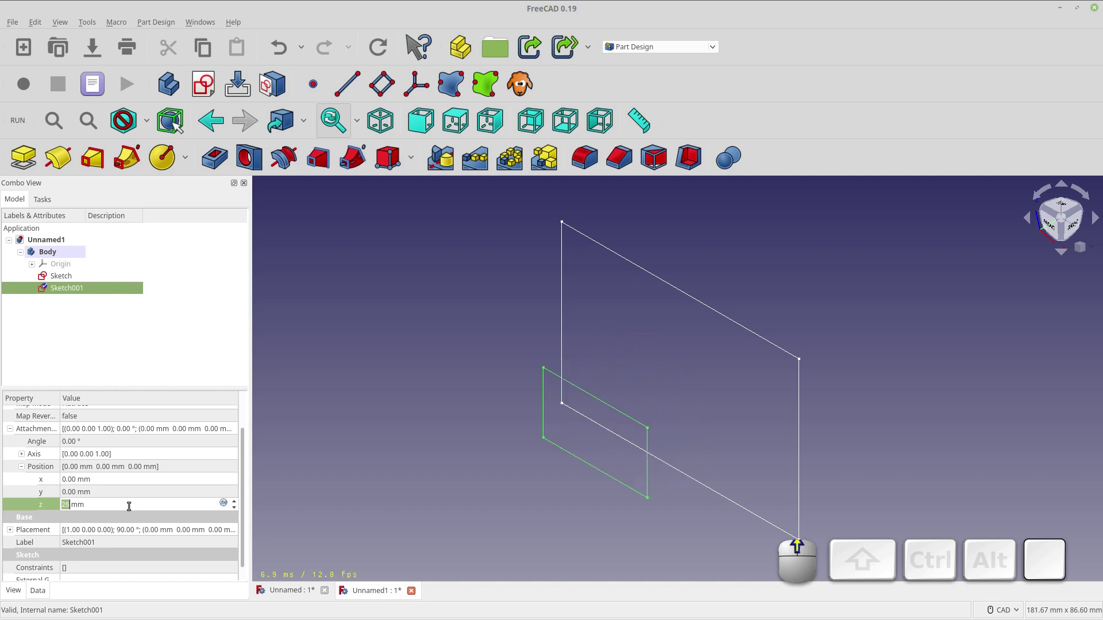
{"action": "scroll", "scroll_direction": "up", "scroll_amount": 3}
{"action": "scroll", "scroll_direction": "up", "scroll_amount": 3}
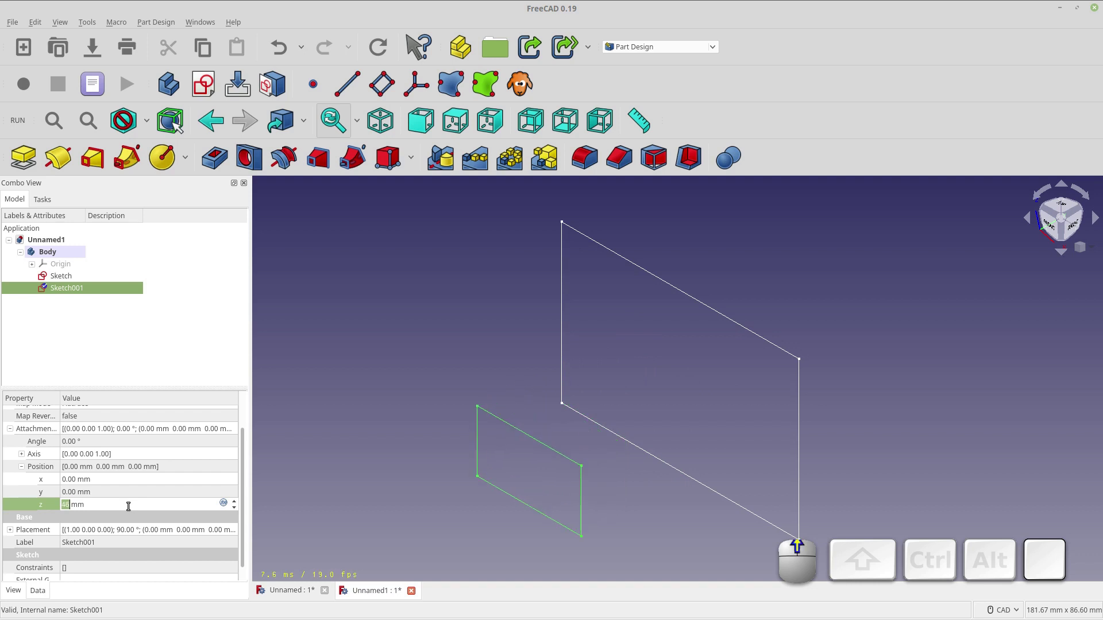
{"action": "left_click", "coordinate": [138, 496]}
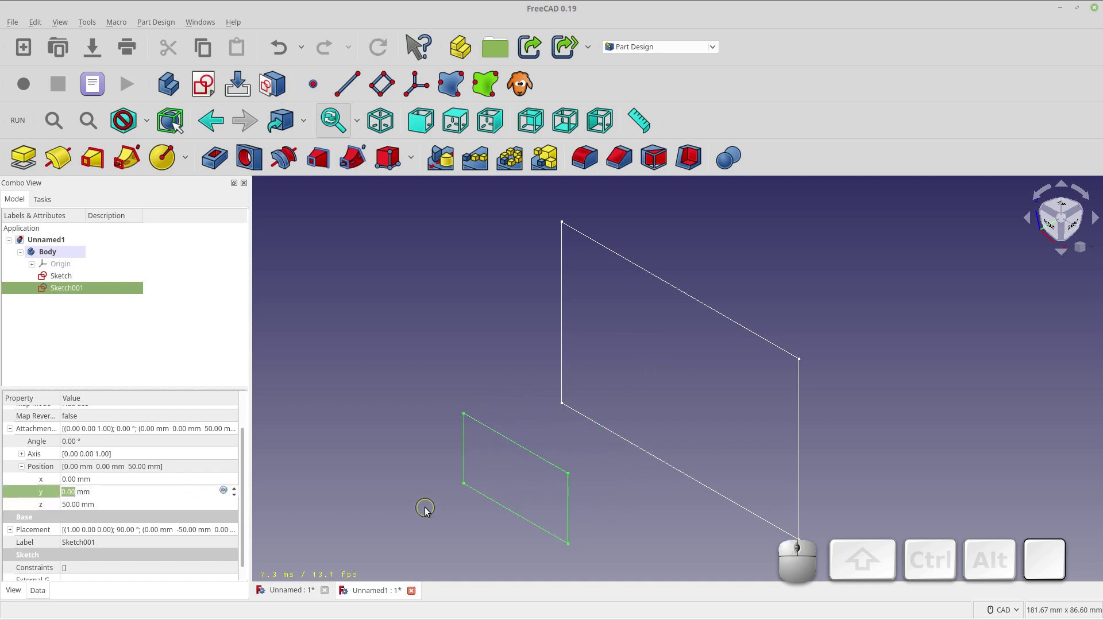
{"action": "scroll", "scroll_direction": "down", "scroll_amount": 3}
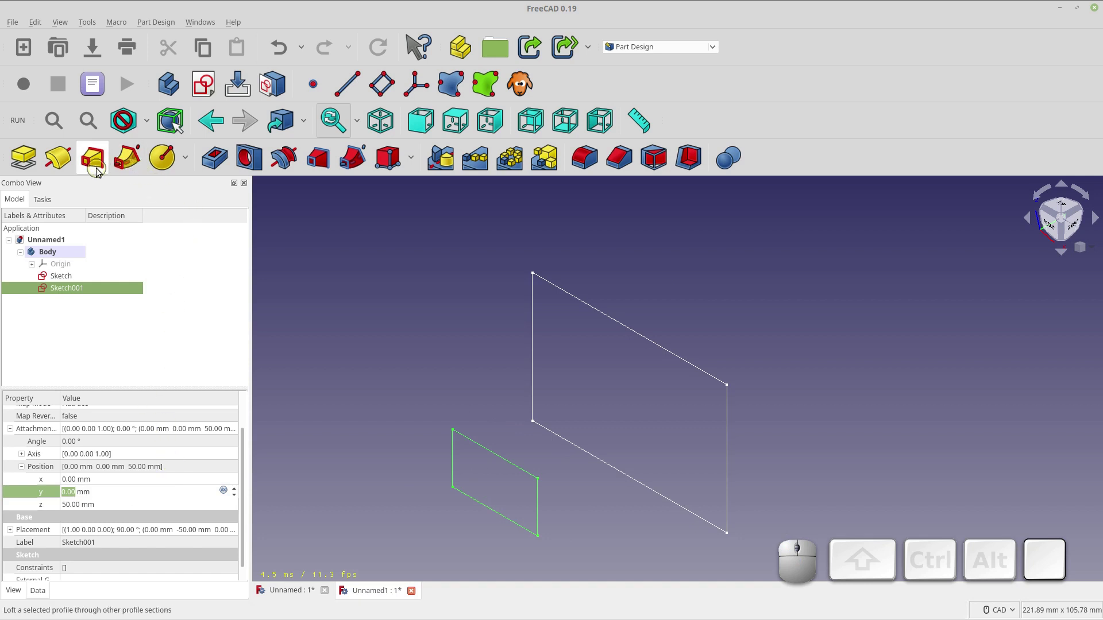
Build an AdditiveLoft from the larger rectangle sketch with Sketch001 as its second section
{"action": "left_click", "coordinate": [375, 312]}
{"action": "left_click", "coordinate": [78, 281]}
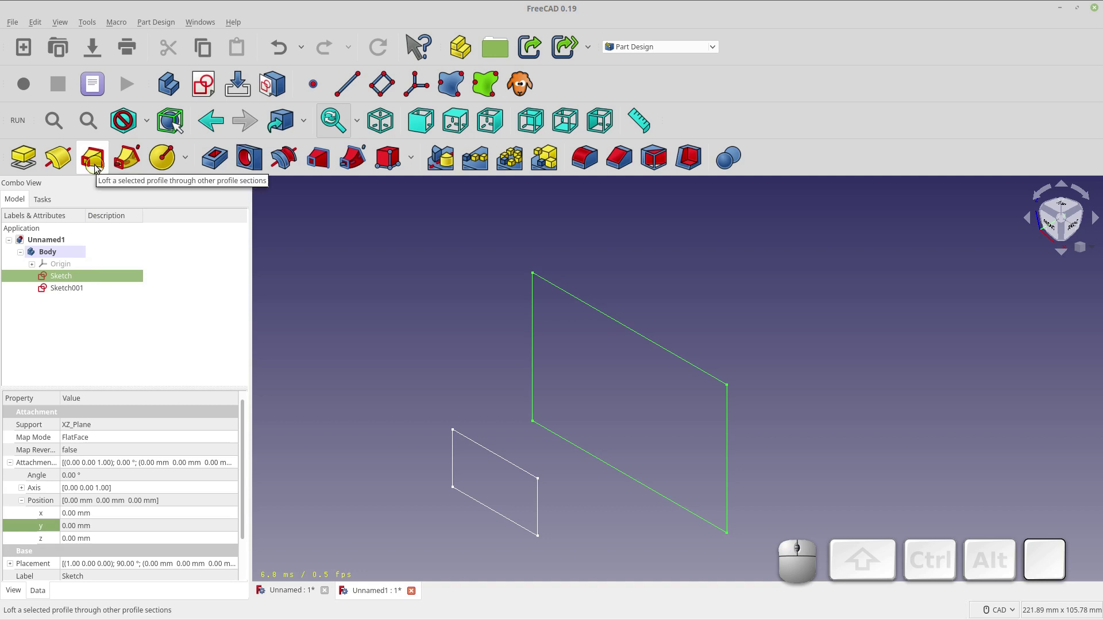
{"action": "left_click", "coordinate": [100, 166]}
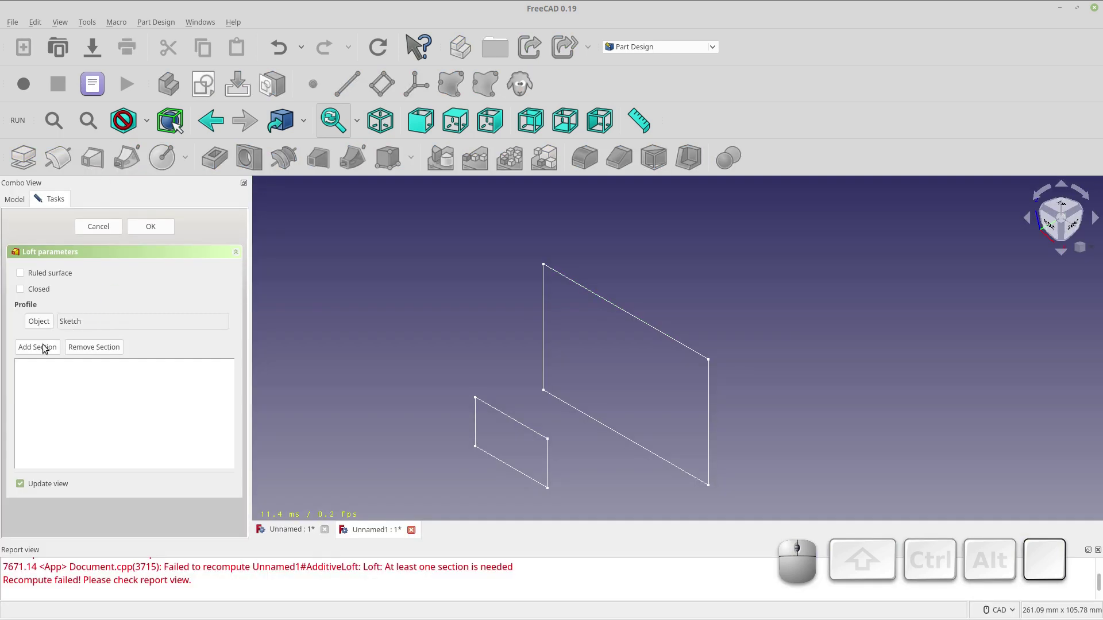
{"action": "left_click", "coordinate": [48, 346]}
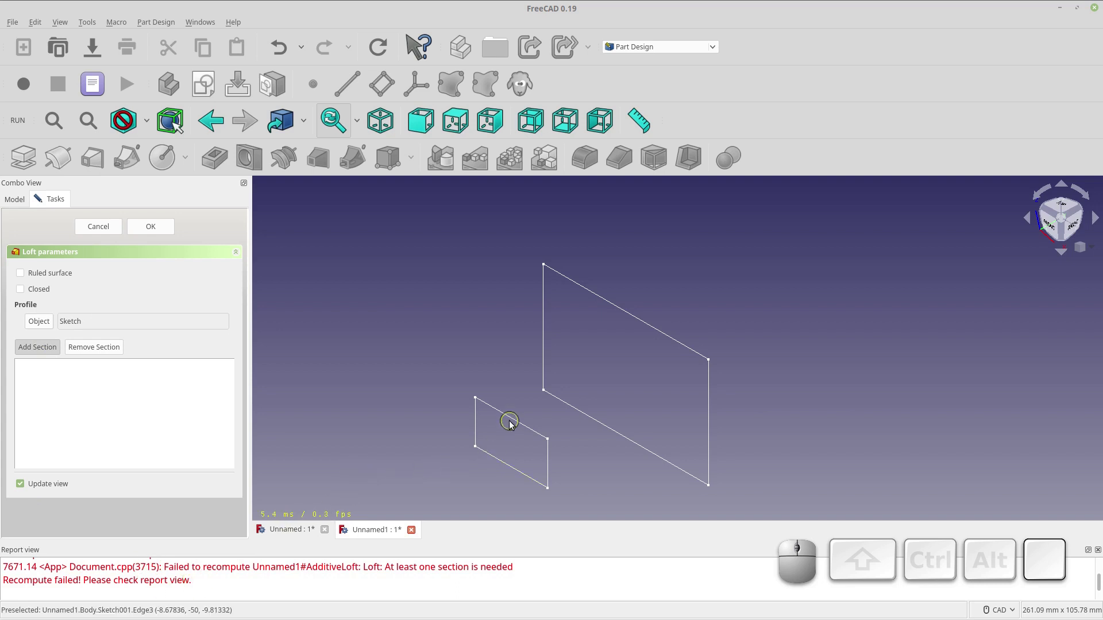
{"action": "left_click", "coordinate": [513, 417]}
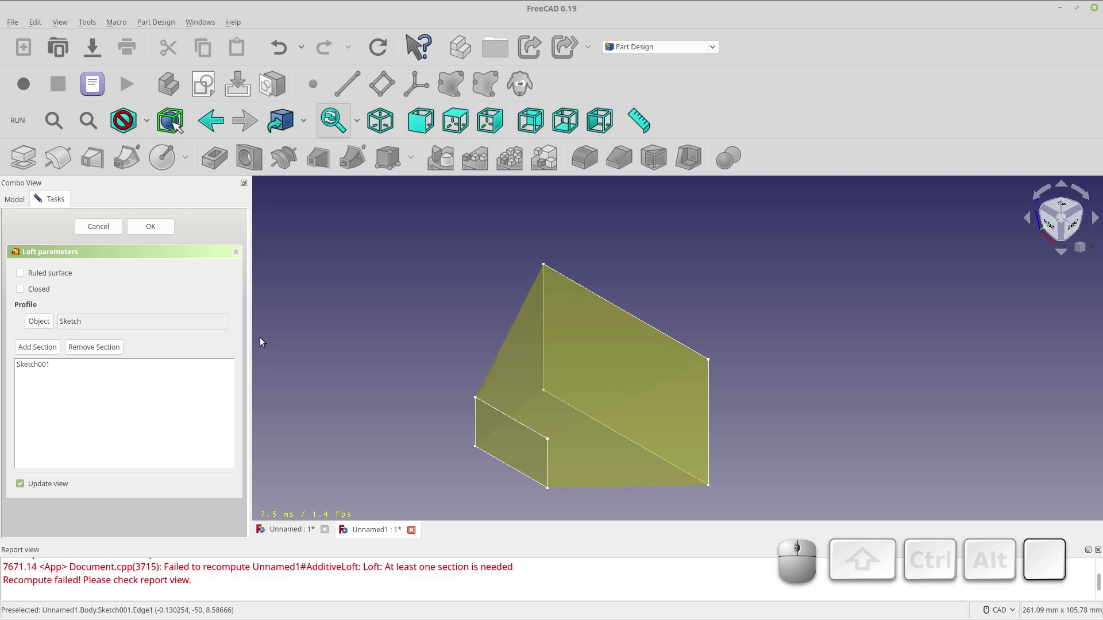
{"action": "left_click", "coordinate": [155, 226]}
{"action": "left_click_drag", "start_coordinate": [429, 405], "coordinate": [408, 336]}
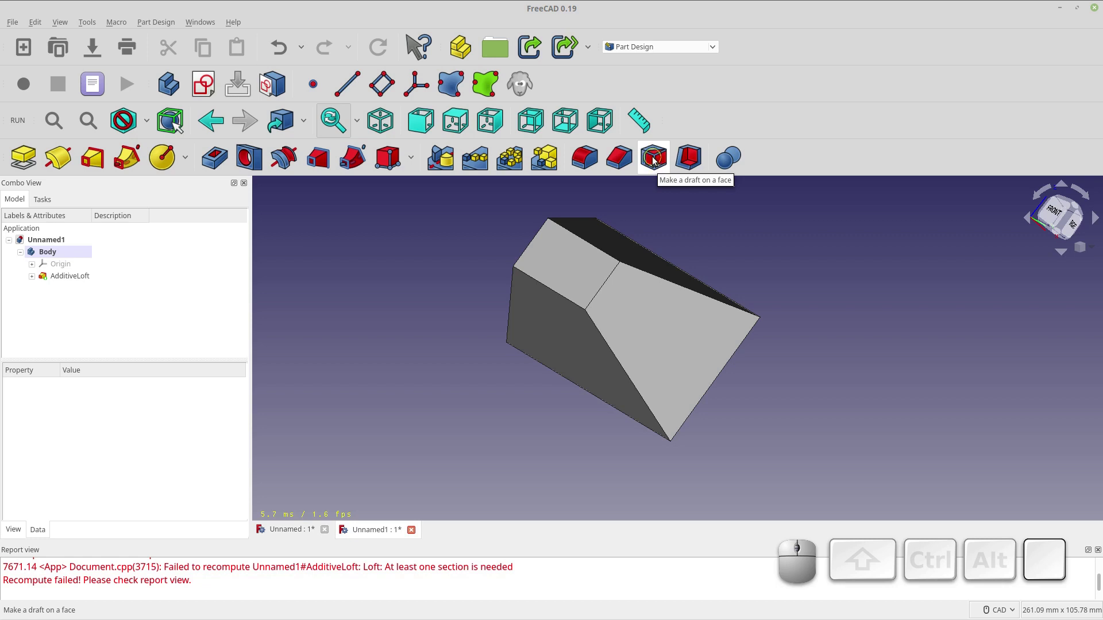
Expand AdditiveLoft in the Model tree and open Sketch001 for editing in the Sketcher
{"action": "scroll", "scroll_direction": "down", "scroll_amount": 3}
{"action": "scroll", "scroll_direction": "up", "scroll_amount": 3}
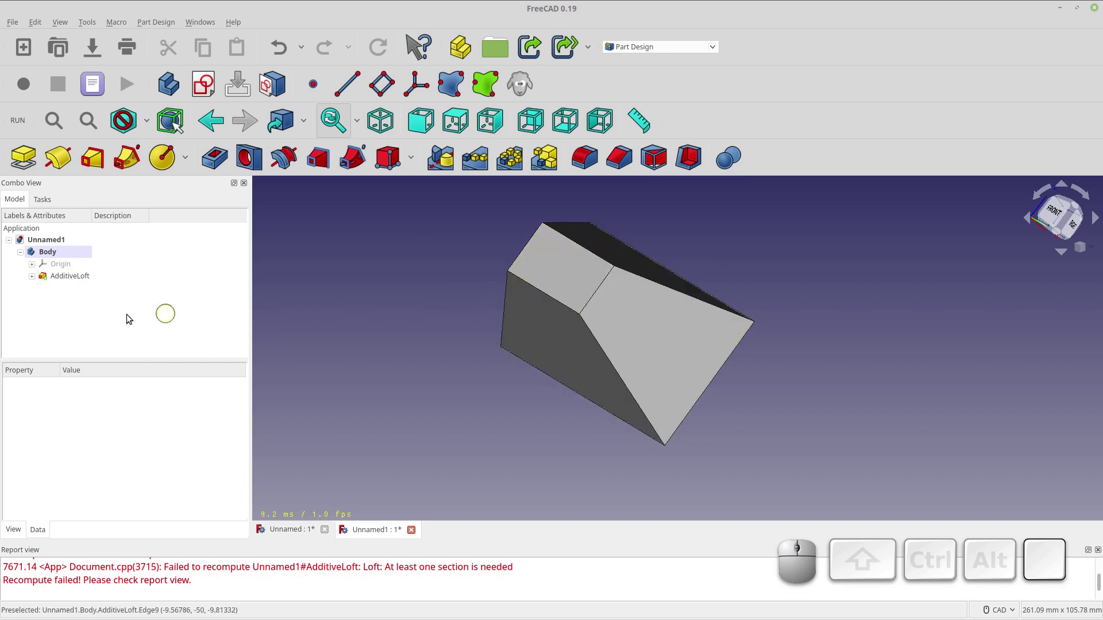
{"action": "left_click", "coordinate": [87, 279]}
{"action": "left_click", "coordinate": [36, 280]}
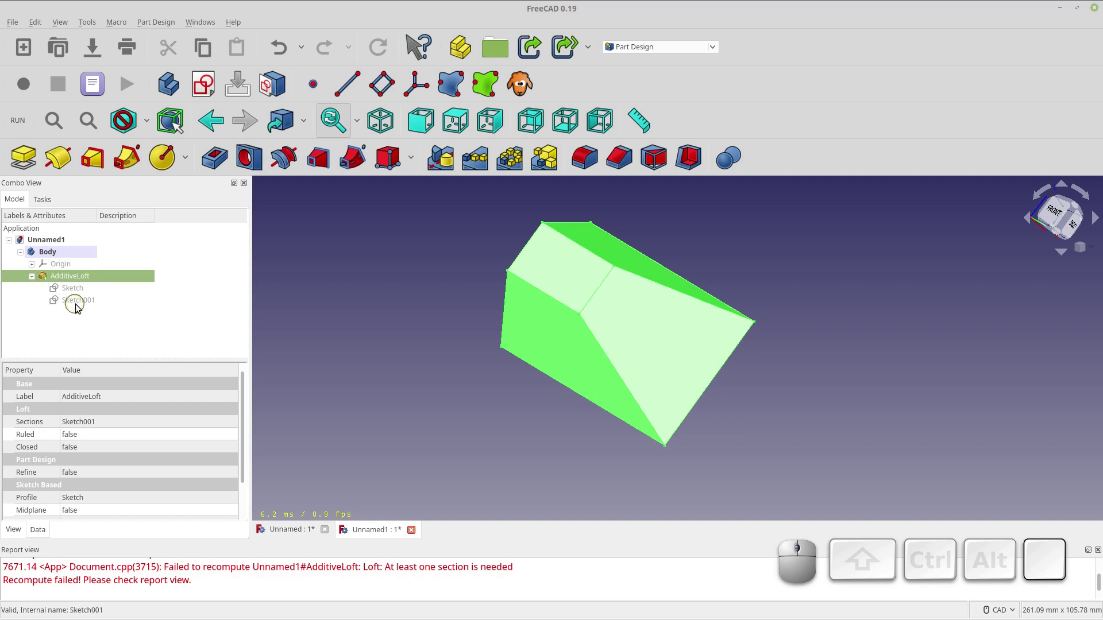
{"action": "left_click", "coordinate": [78, 305]}
{"action": "left_click", "coordinate": [78, 306]}
Draw a circle centred on the sketch origin of Sketch001
{"action": "left_click", "coordinate": [79, 305]}
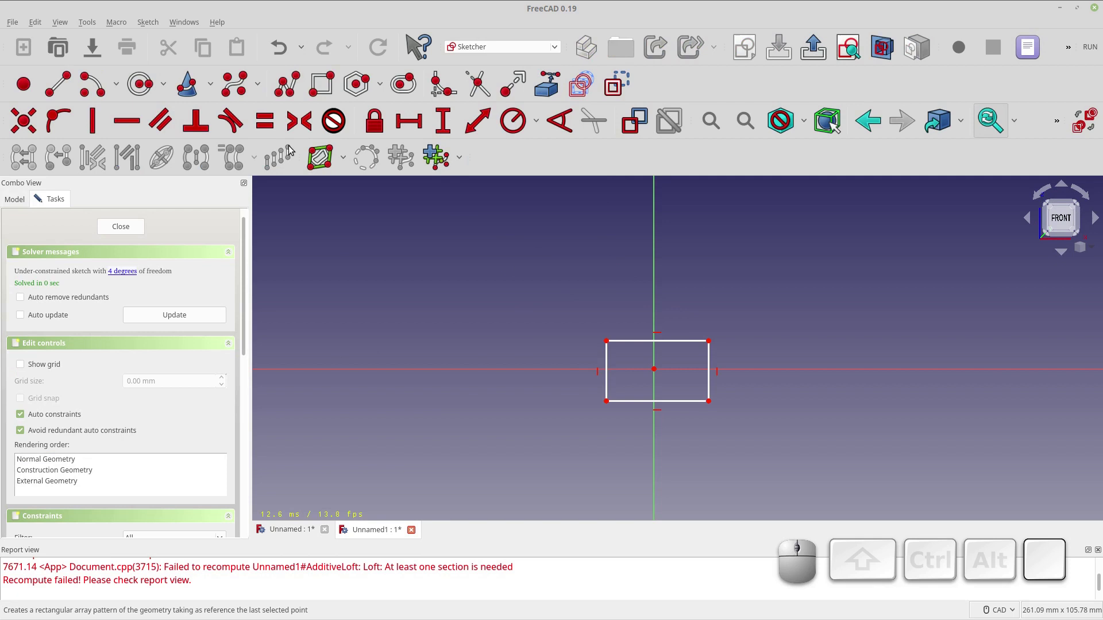
{"action": "left_click", "coordinate": [144, 82]}
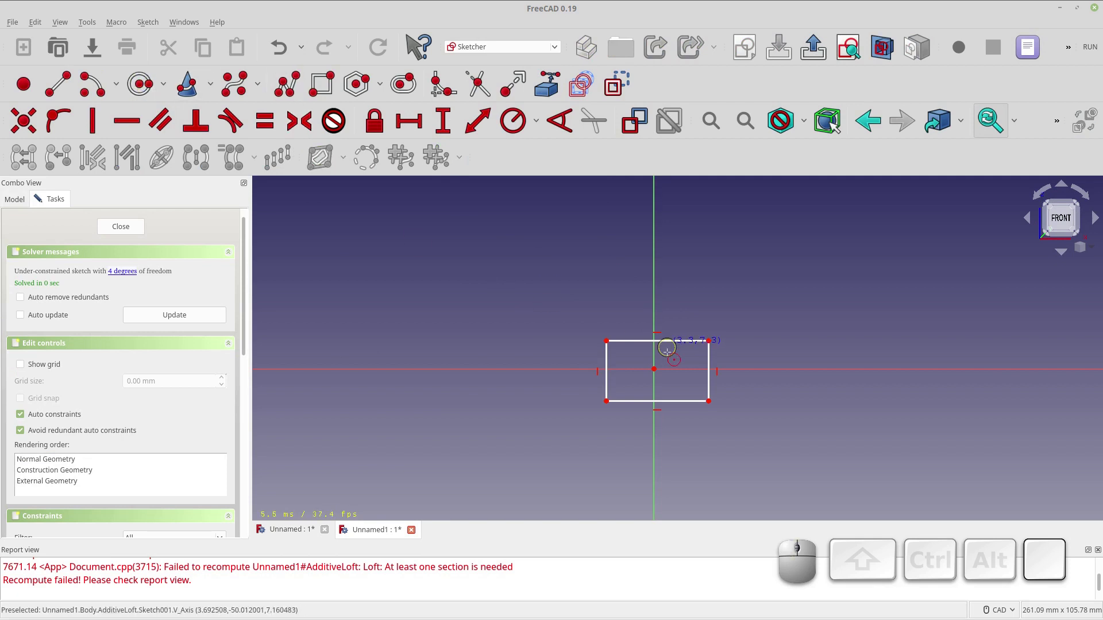
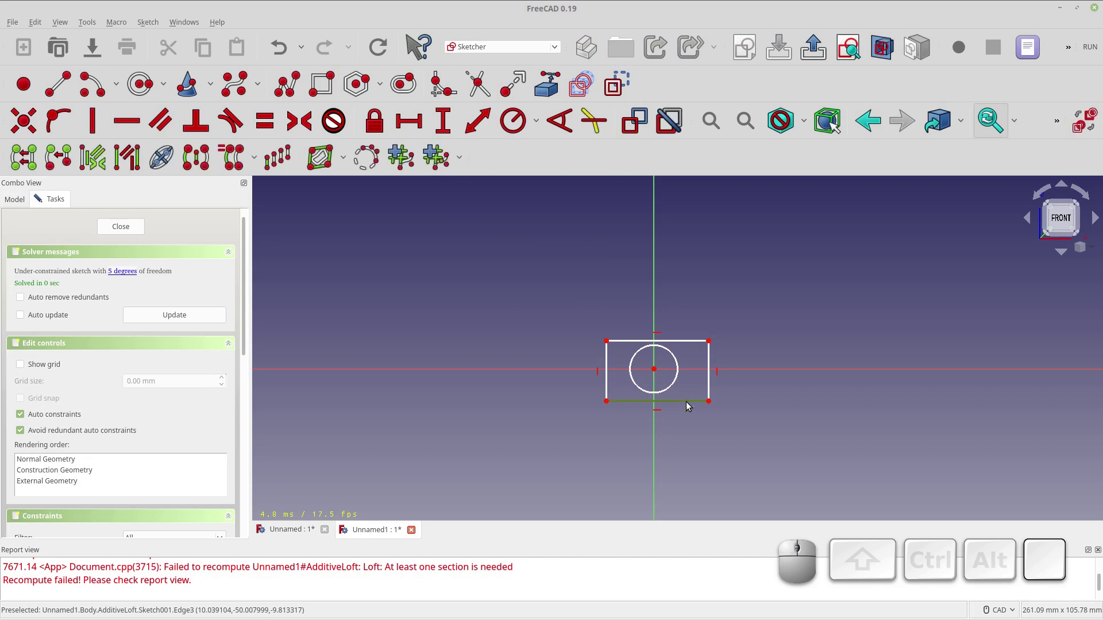
{"action": "key", "text": "Delete"}
Delete the old rectangle and close Sketch001 so the loft ends in the circle
{"action": "left_click_drag", "start_coordinate": [750, 447], "coordinate": [695, 370]}
{"action": "key", "text": "Delete"}
{"action": "left_click_drag", "start_coordinate": [626, 416], "coordinate": [585, 332]}
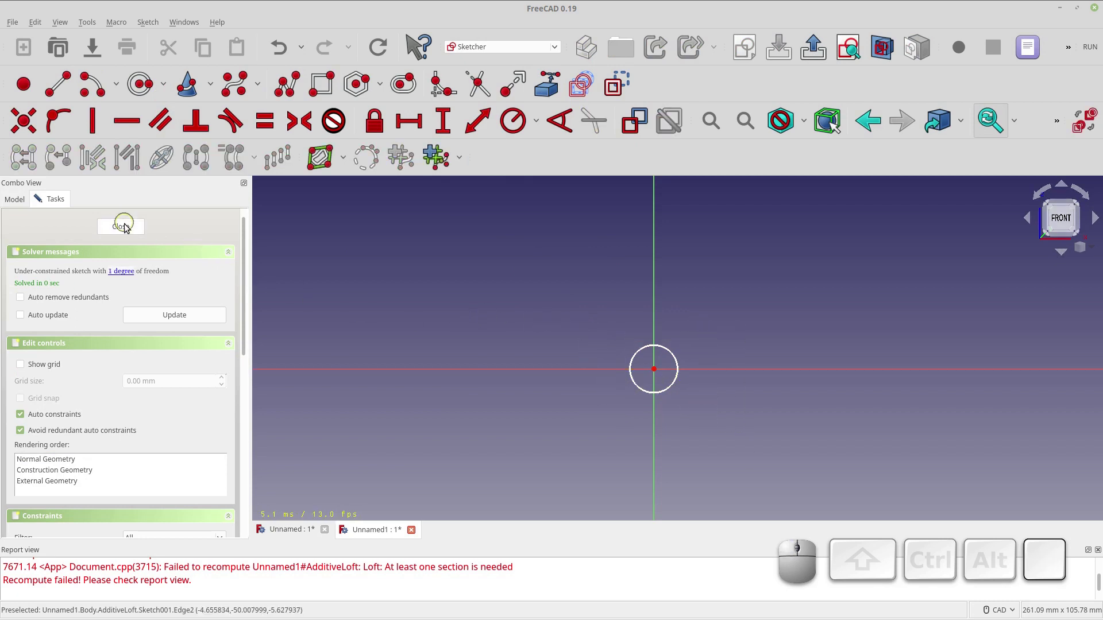
{"action": "left_click", "coordinate": [126, 229]}
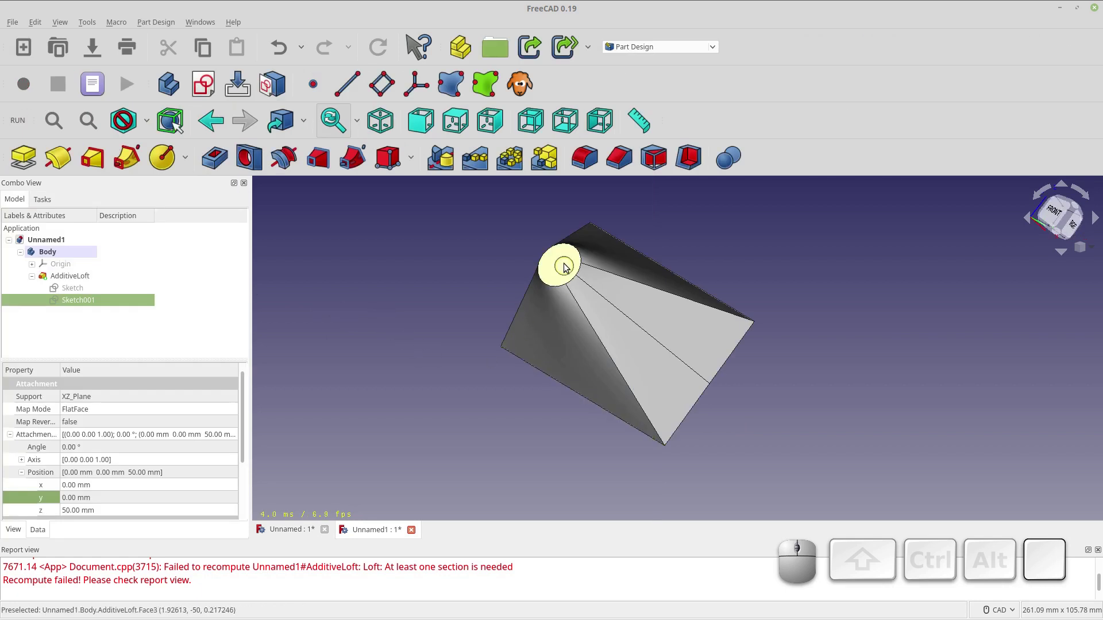
{"action": "left_click", "coordinate": [565, 268]}
{"action": "left_click_drag", "start_coordinate": [447, 328], "coordinate": [542, 346]}
{"action": "left_click_drag", "start_coordinate": [722, 326], "coordinate": [638, 351]}
{"action": "left_click", "coordinate": [640, 351]}
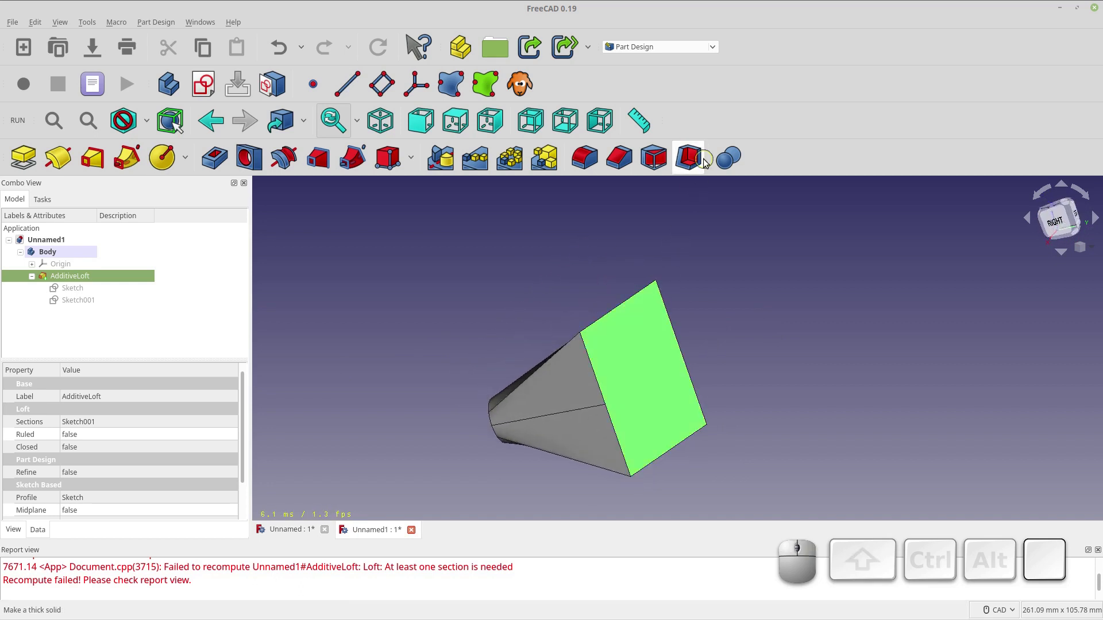
{"action": "left_click", "coordinate": [698, 161]}
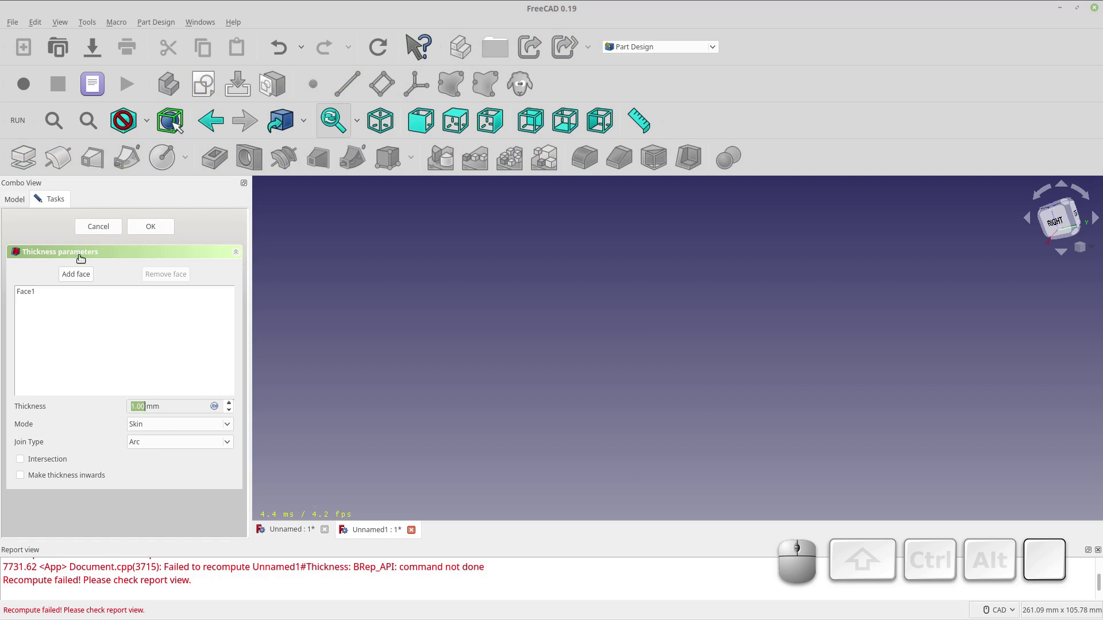
{"action": "left_click", "coordinate": [107, 235]}
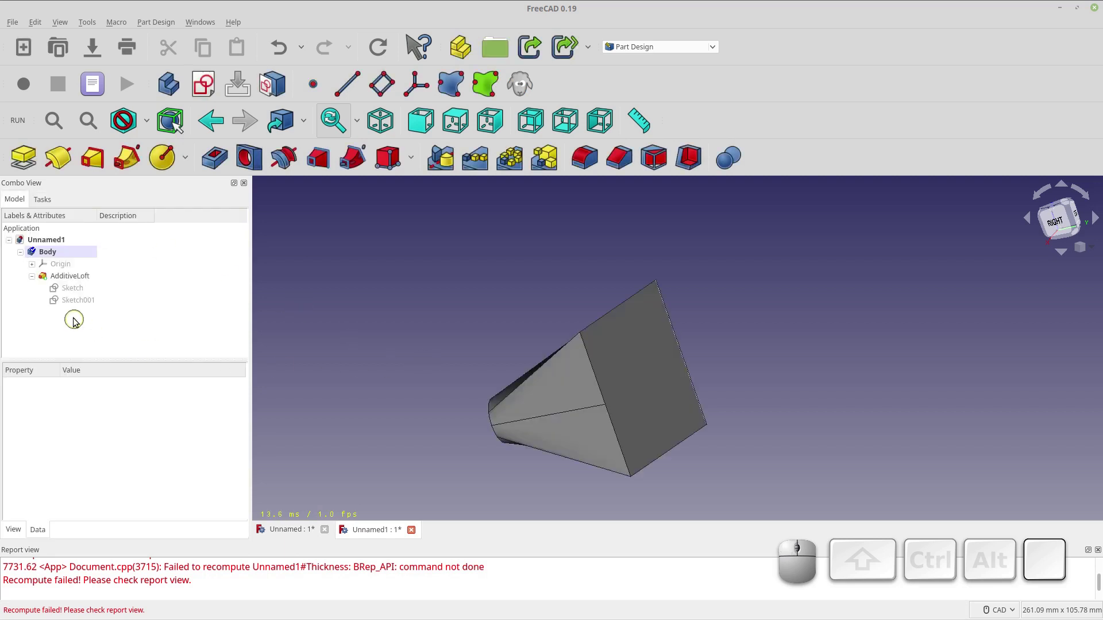
{"action": "left_click_drag", "start_coordinate": [411, 340], "coordinate": [549, 350]}
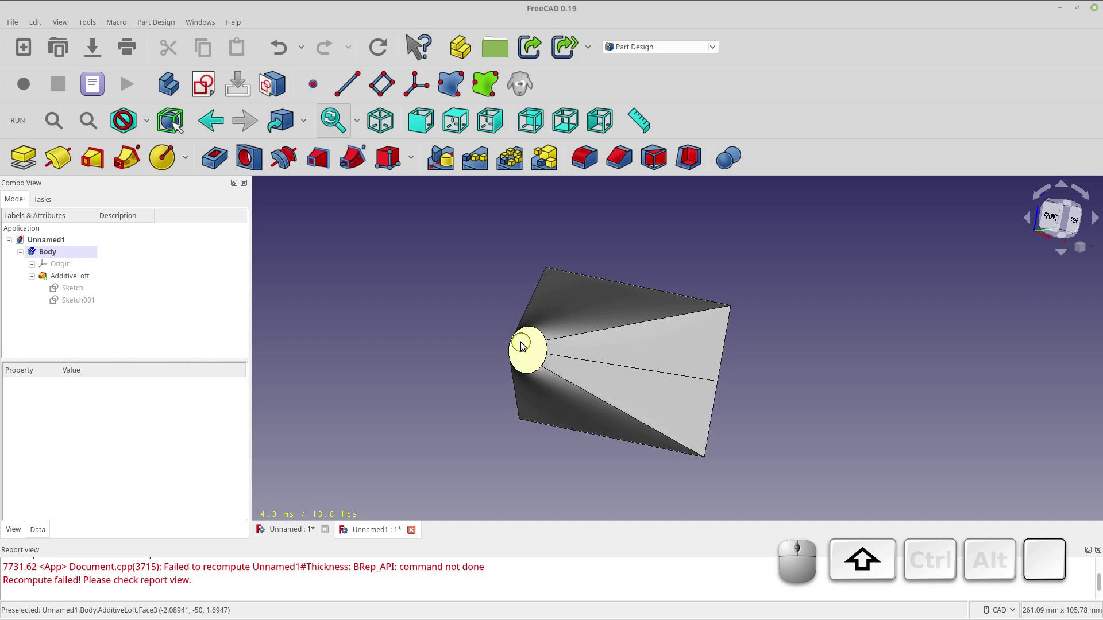
Edit Sketch001 and draw a hexagon sized around the sketch centre
{"action": "left_click", "coordinate": [98, 299]}
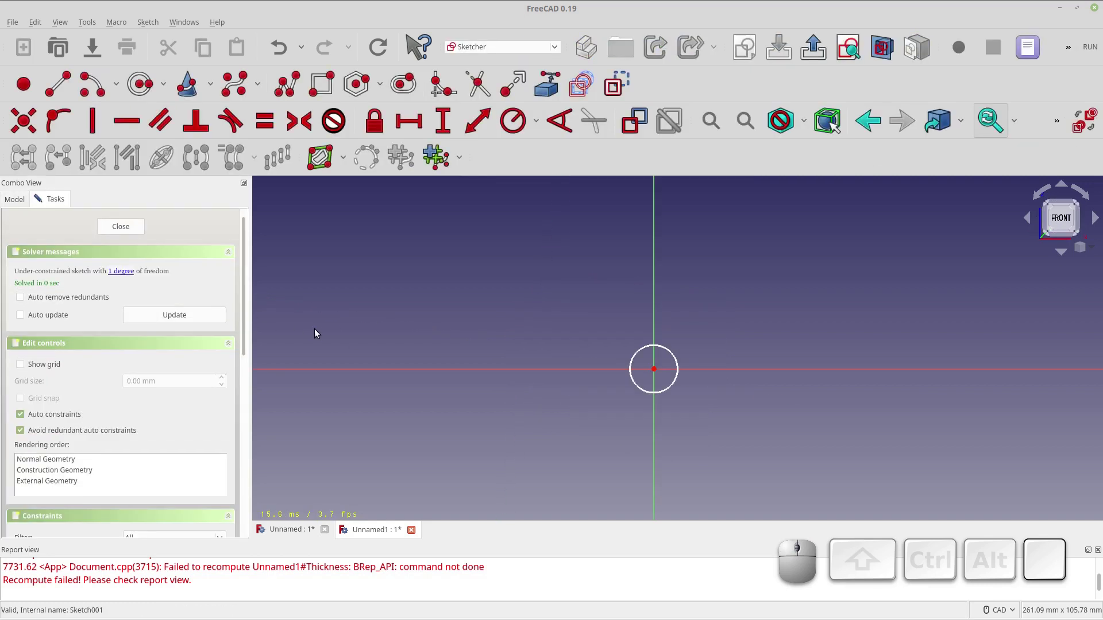
{"action": "left_click", "coordinate": [356, 89]}
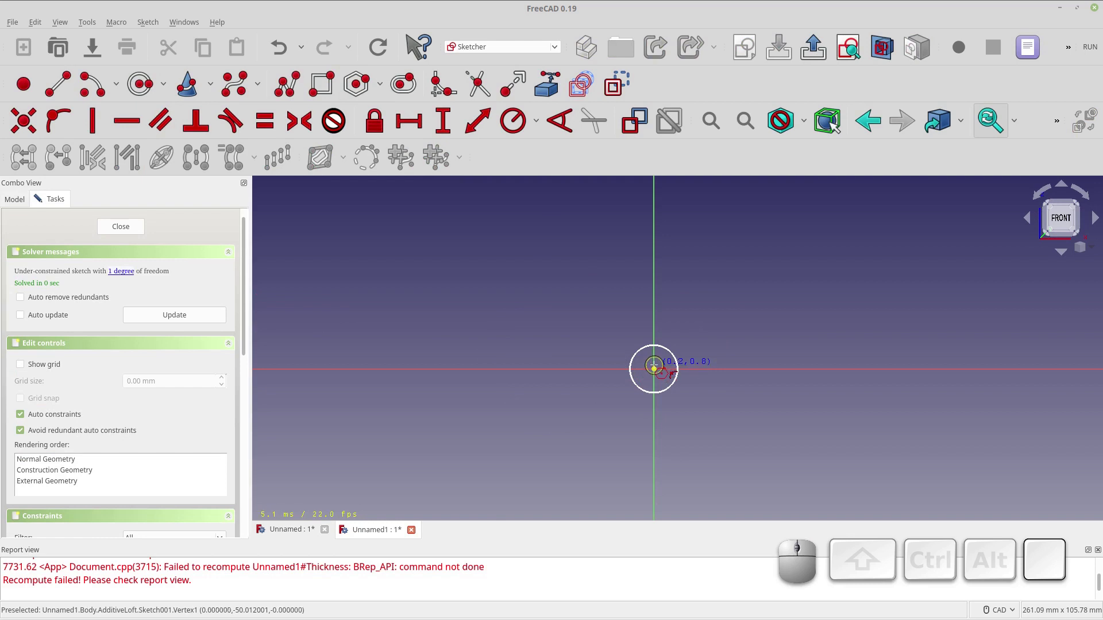
{"action": "left_click_drag", "start_coordinate": [627, 340], "coordinate": [693, 394]}
{"action": "left_click", "coordinate": [692, 393]}
{"action": "right_click", "coordinate": [701, 406]}
Delete the old circle, drag the hexagon toward the origin and close the sketch to view the hexagonal loft end
{"action": "left_click", "coordinate": [681, 379]}
{"action": "key", "text": "Delete"}
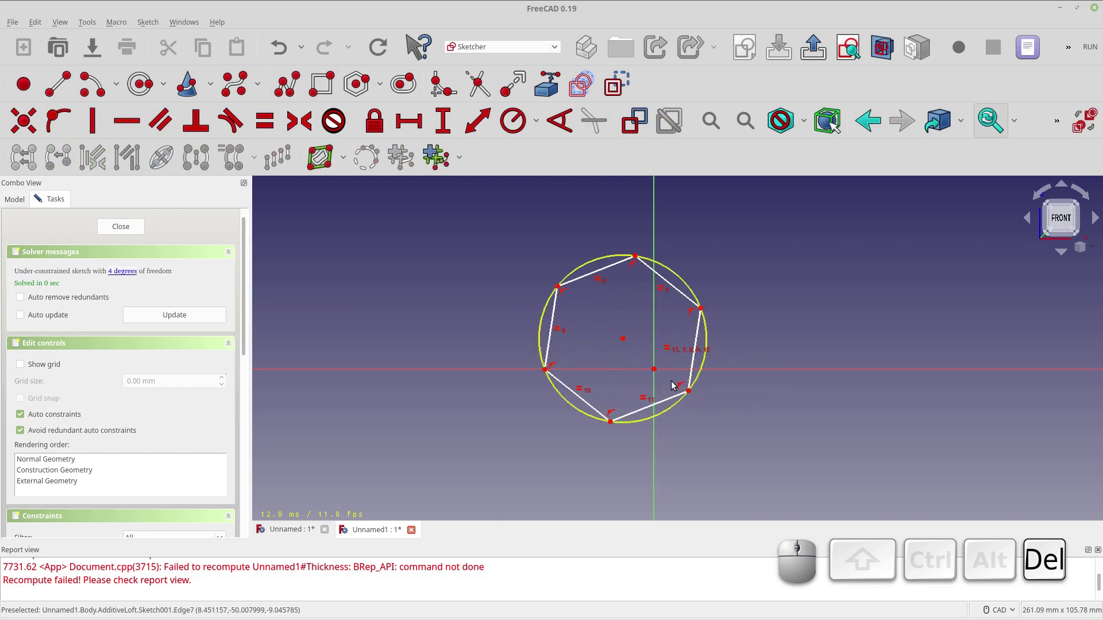
{"action": "left_click_drag", "start_coordinate": [627, 338], "coordinate": [641, 354]}
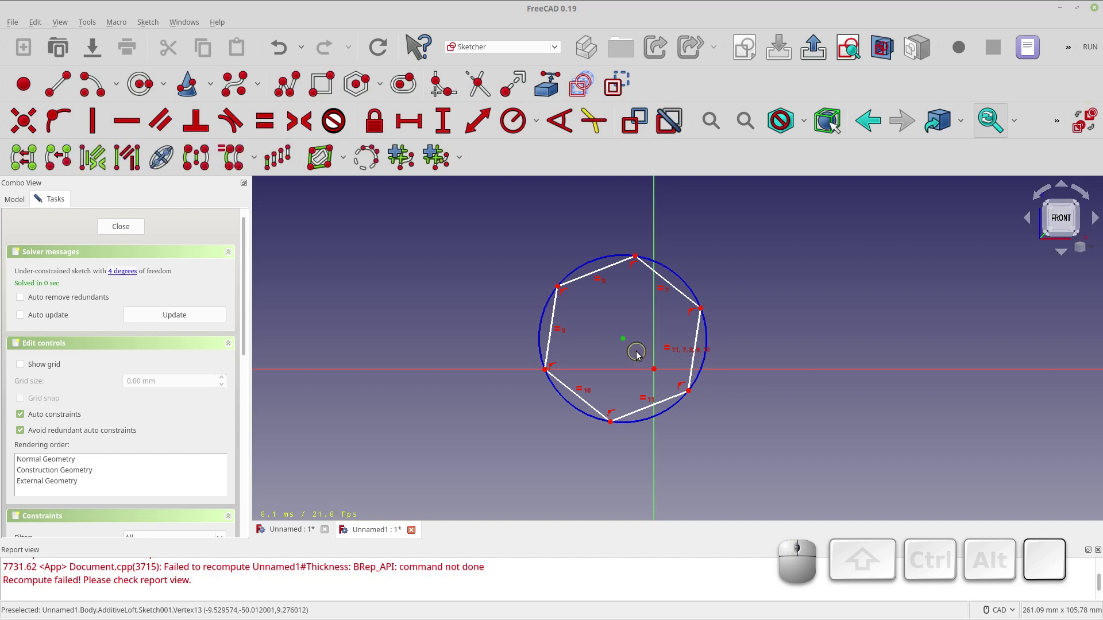
{"action": "left_click_drag", "start_coordinate": [629, 344], "coordinate": [632, 352]}
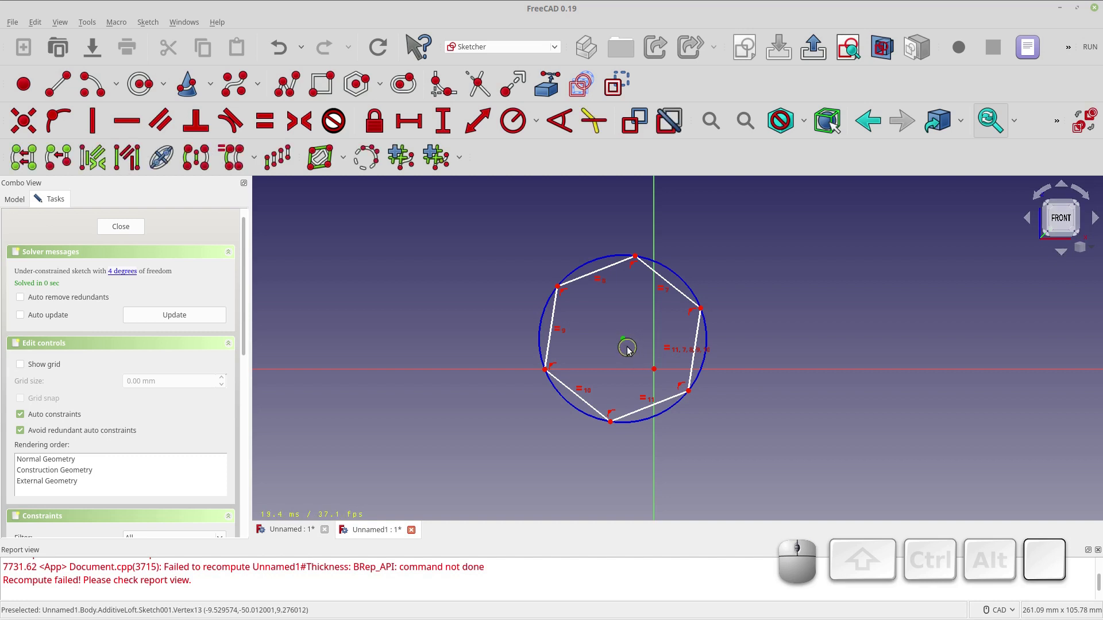
{"action": "left_click_drag", "start_coordinate": [627, 341], "coordinate": [314, 283]}
{"action": "left_click", "coordinate": [105, 234]}
{"action": "left_click_drag", "start_coordinate": [437, 401], "coordinate": [436, 382]}
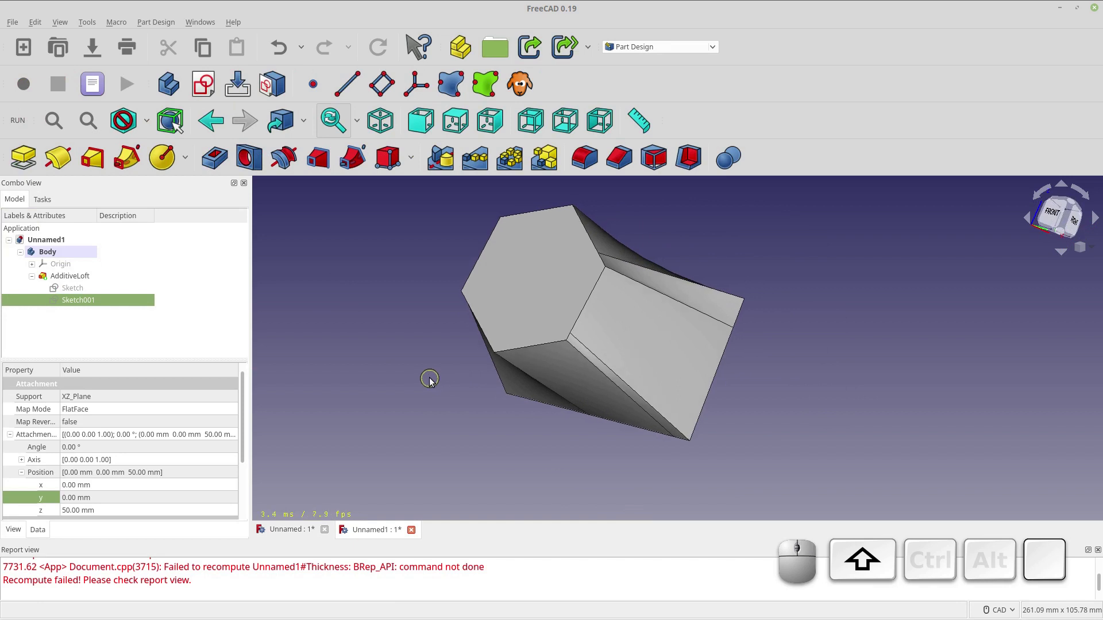
{"action": "right_click", "coordinate": [440, 365]}
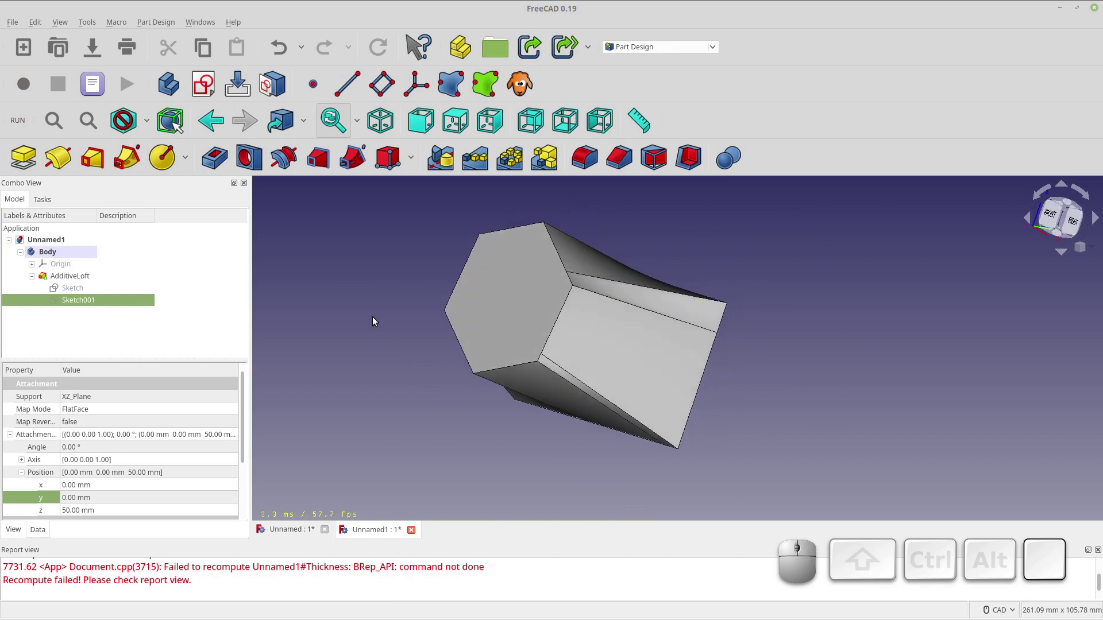
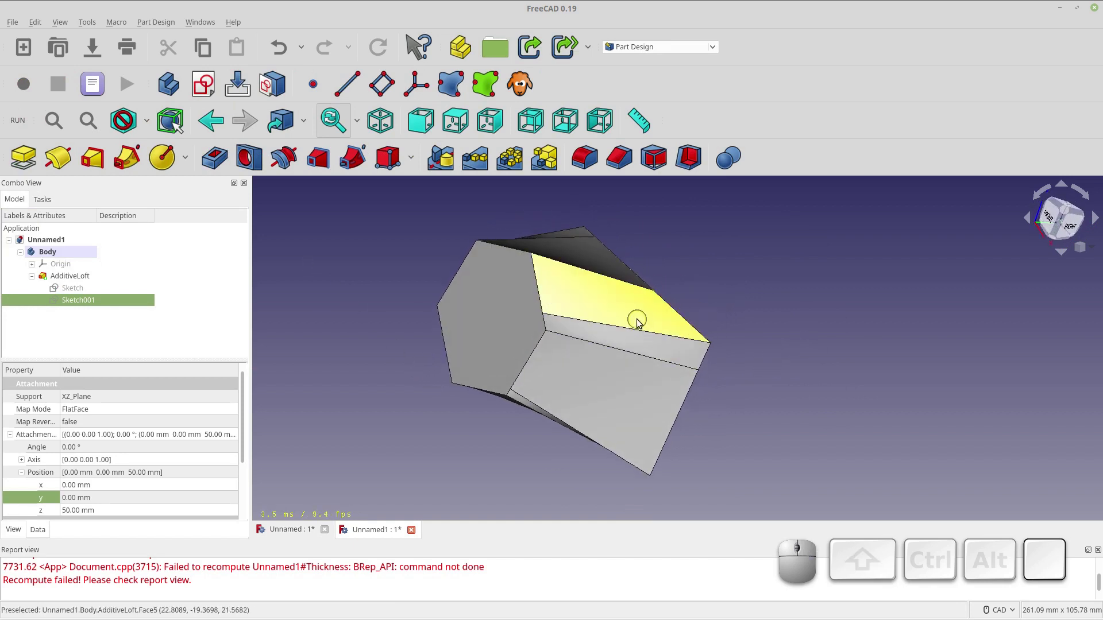
{"action": "left_click_drag", "start_coordinate": [716, 336], "coordinate": [462, 400]}
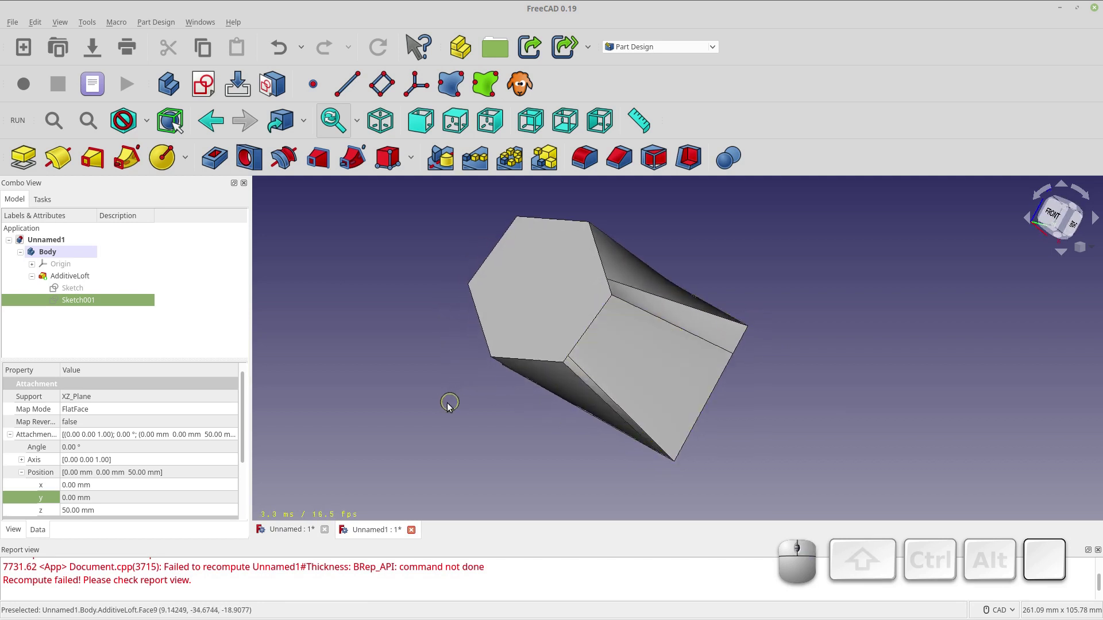
{"action": "right_click", "coordinate": [428, 429]}
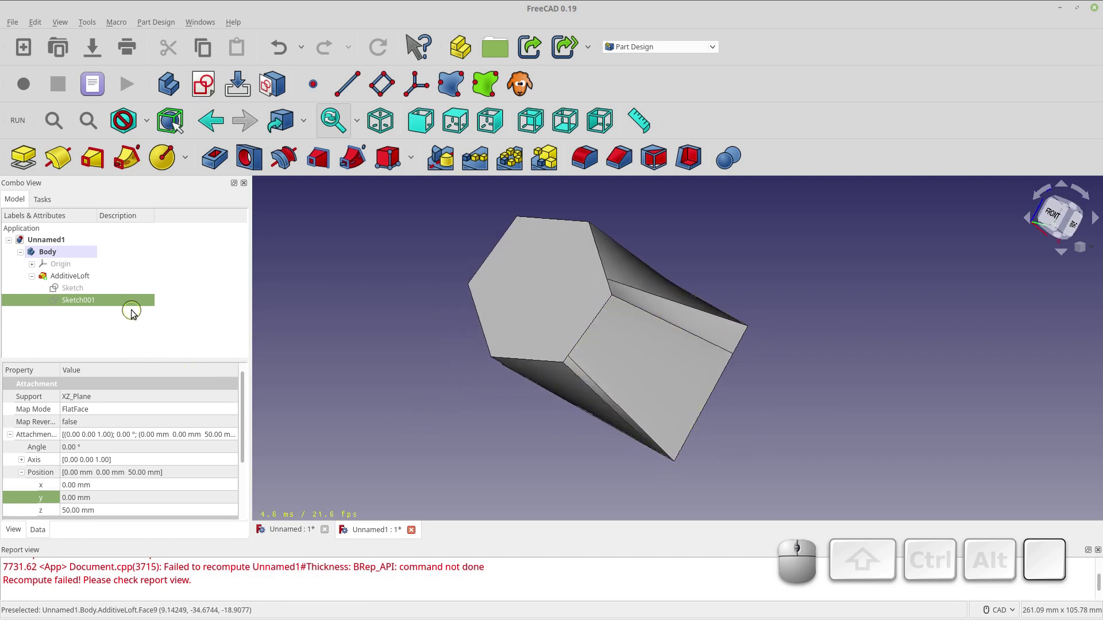
Edit Sketch001, delete the hexagon geometry and check the polygon shapes list
{"action": "left_click", "coordinate": [132, 306]}
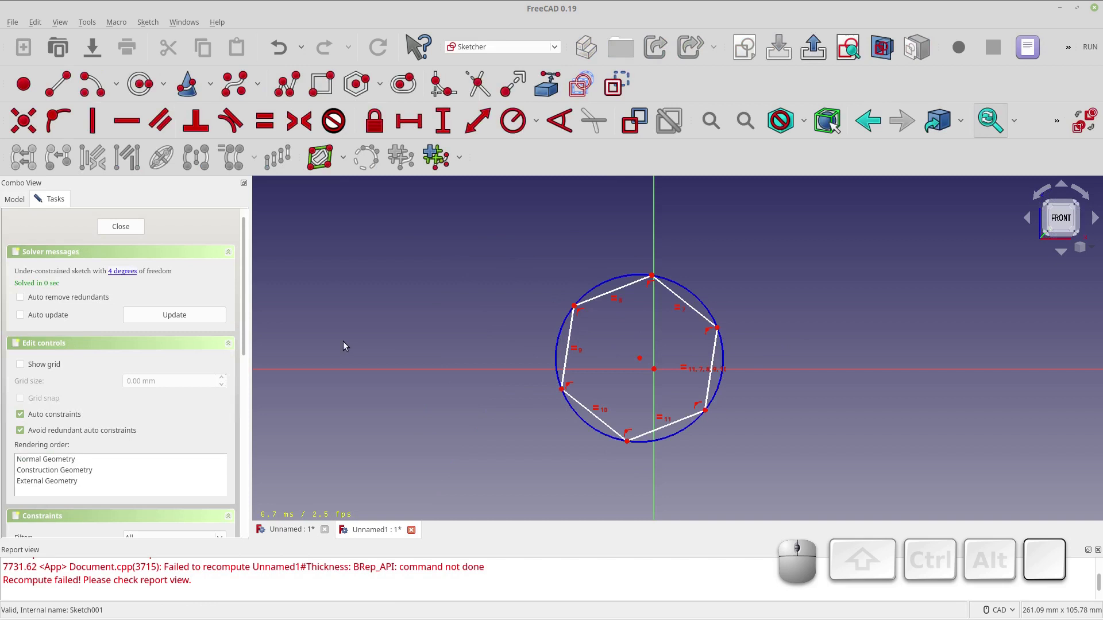
{"action": "left_click_drag", "start_coordinate": [758, 467], "coordinate": [521, 263]}
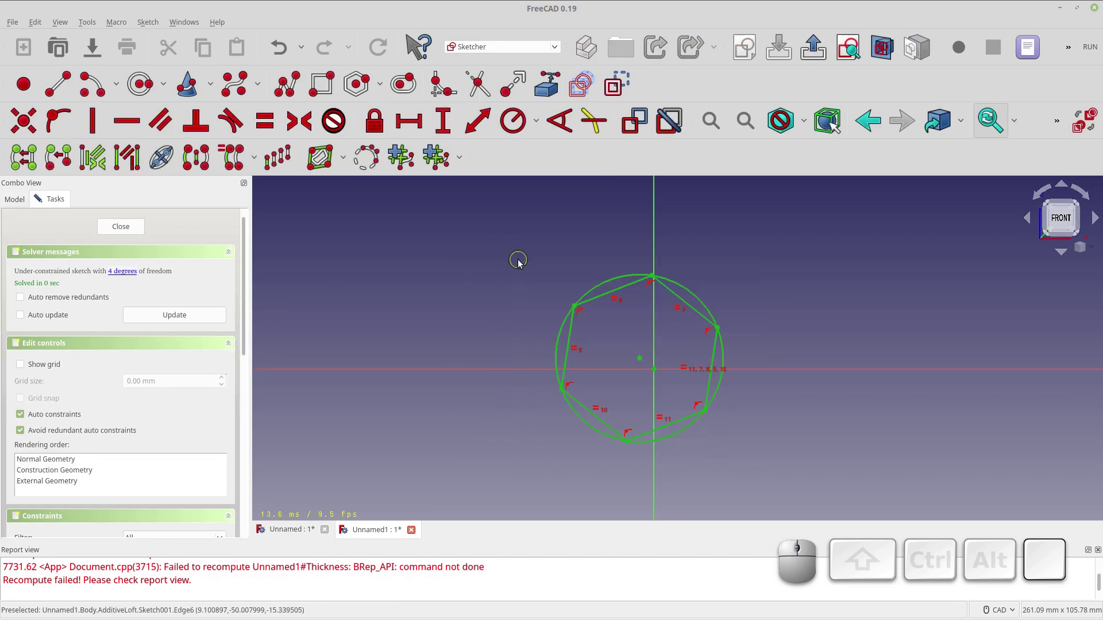
{"action": "key", "text": "Delete"}
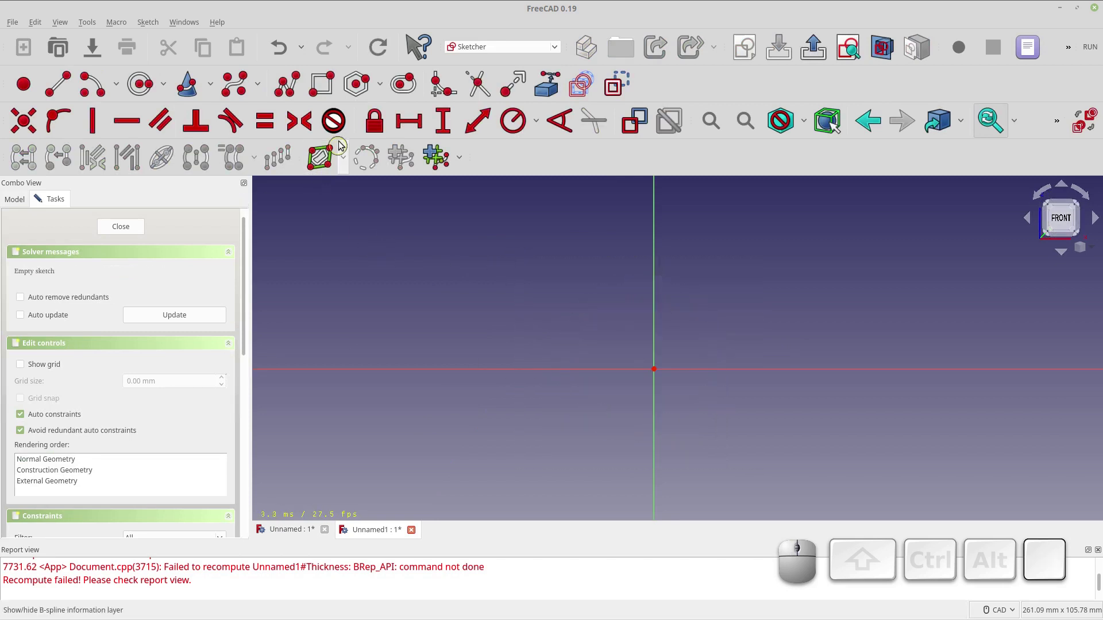
{"action": "left_click", "coordinate": [379, 90]}
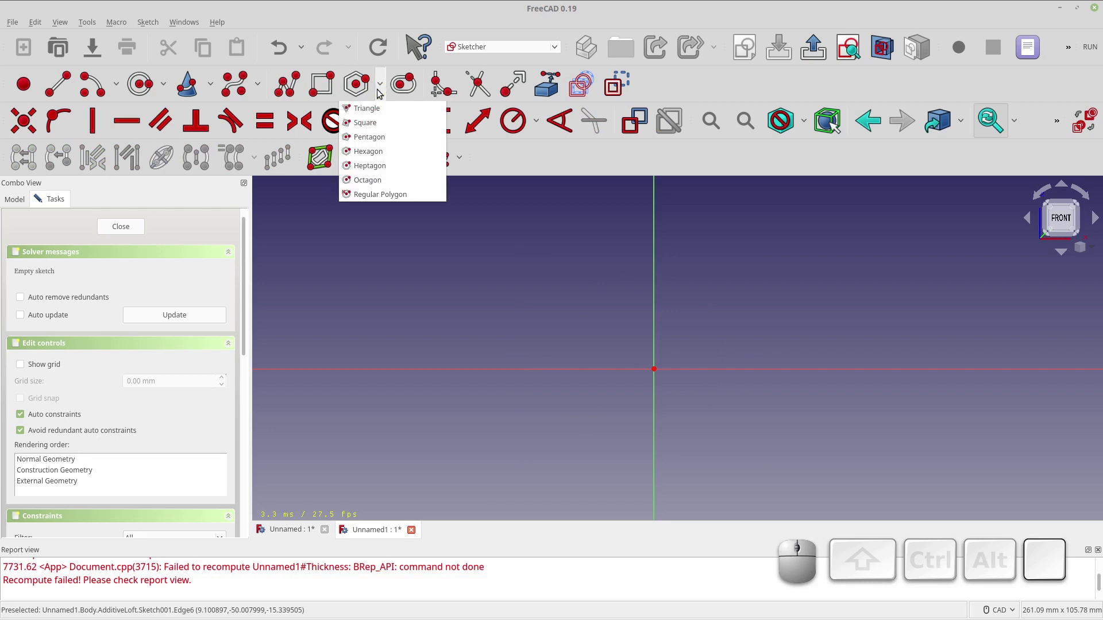
{"action": "left_click", "coordinate": [394, 248]}
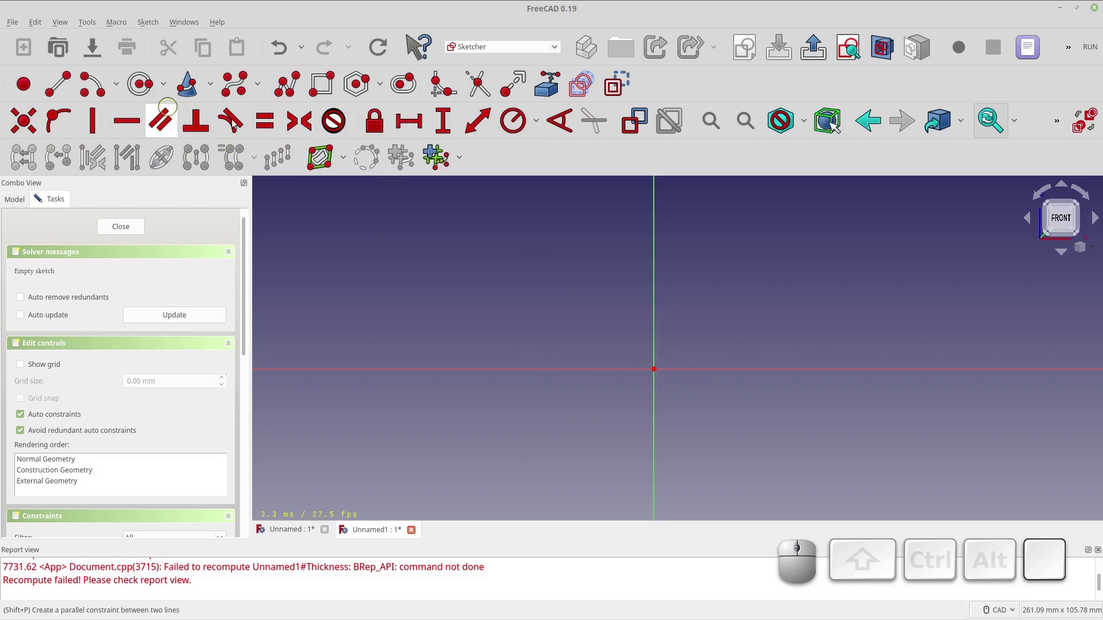
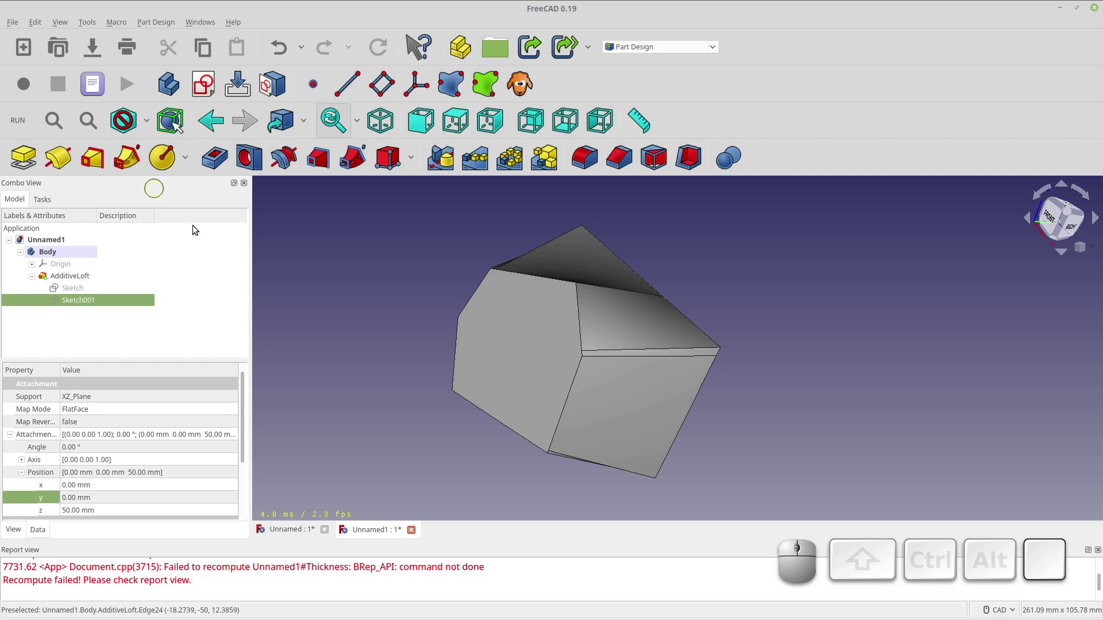
Orbit the model to view the loft's new irregular end shape
{"action": "middle_click", "coordinate": [408, 307]}
{"action": "left_click_drag", "start_coordinate": [409, 306], "coordinate": [406, 279]}
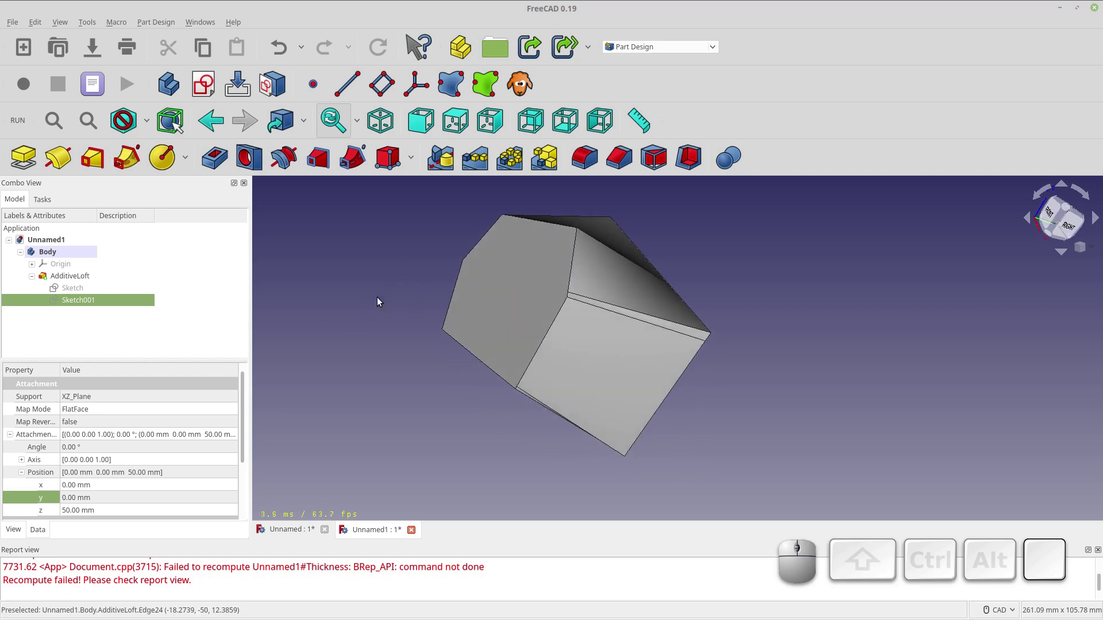